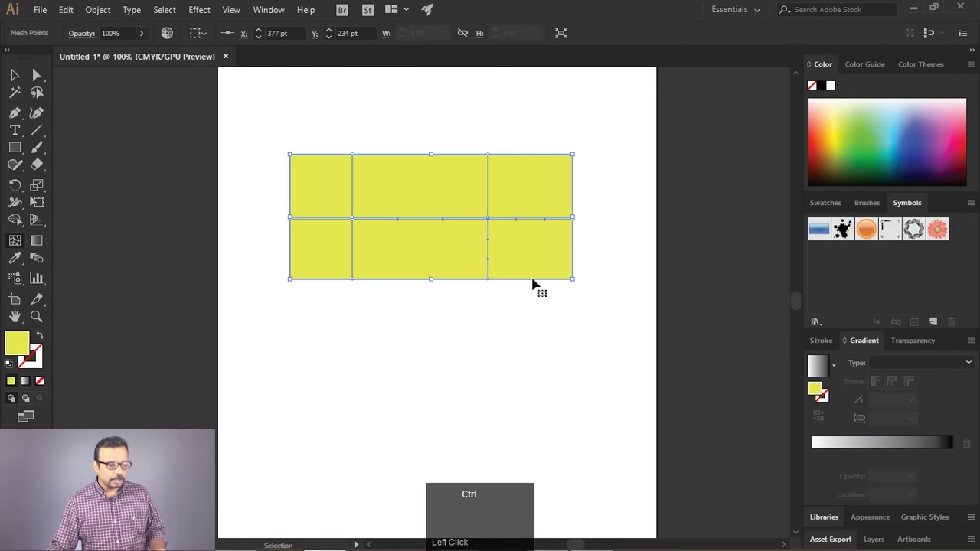
Undo the mesh lines on the yellow rectangle, then try a new mesh point inside it
key("ctrl+z")
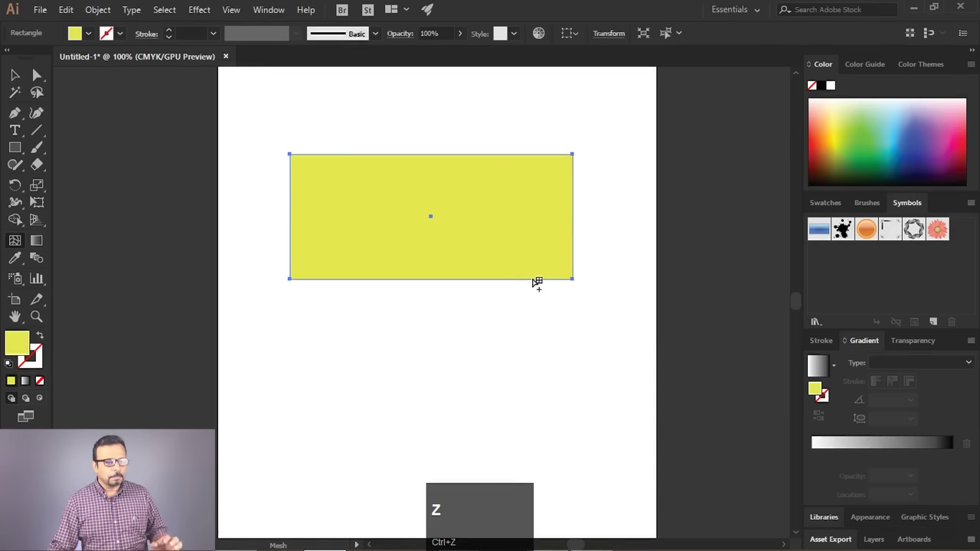
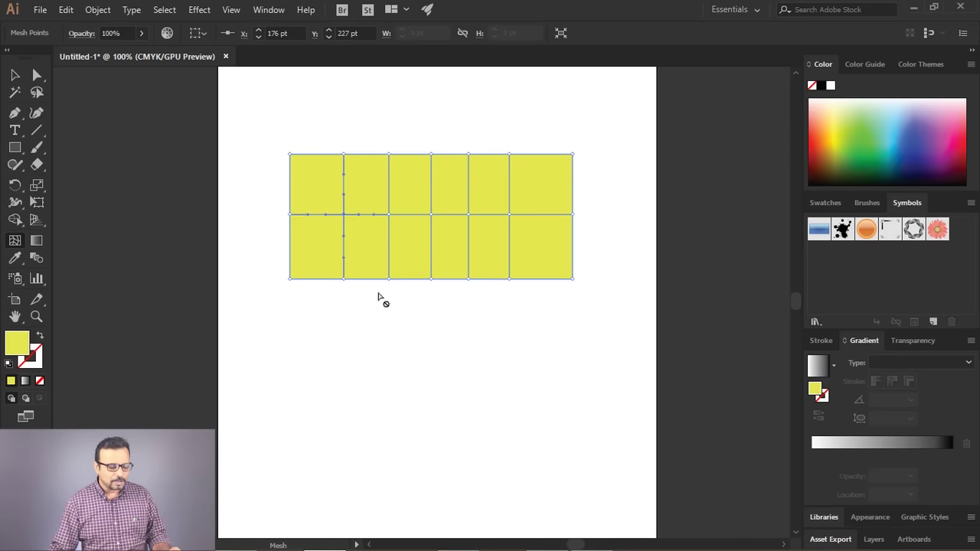
left_click(557, 279)
Create a gradient mesh of 2 rows and 18 columns with a To Center highlight appearance
key("ctrl+z")
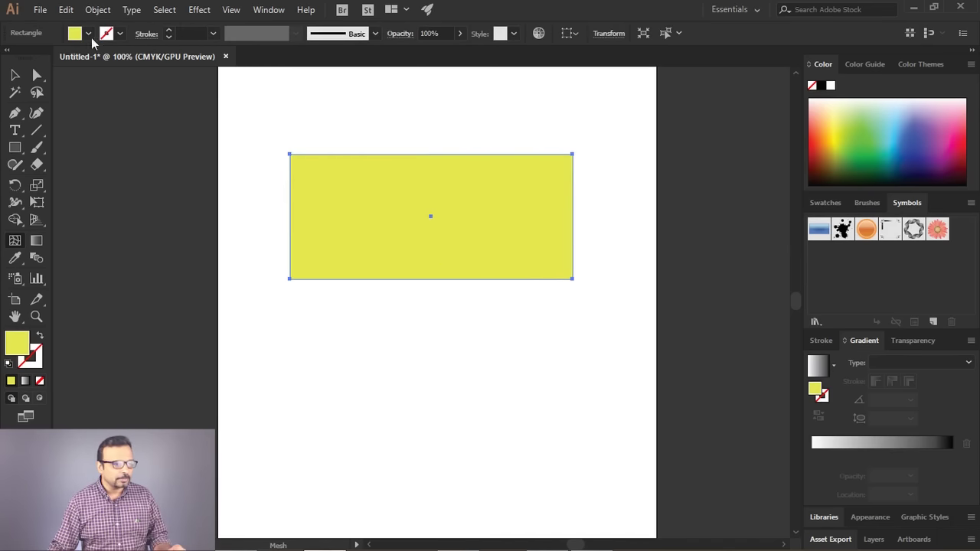
left_click(101, 15)
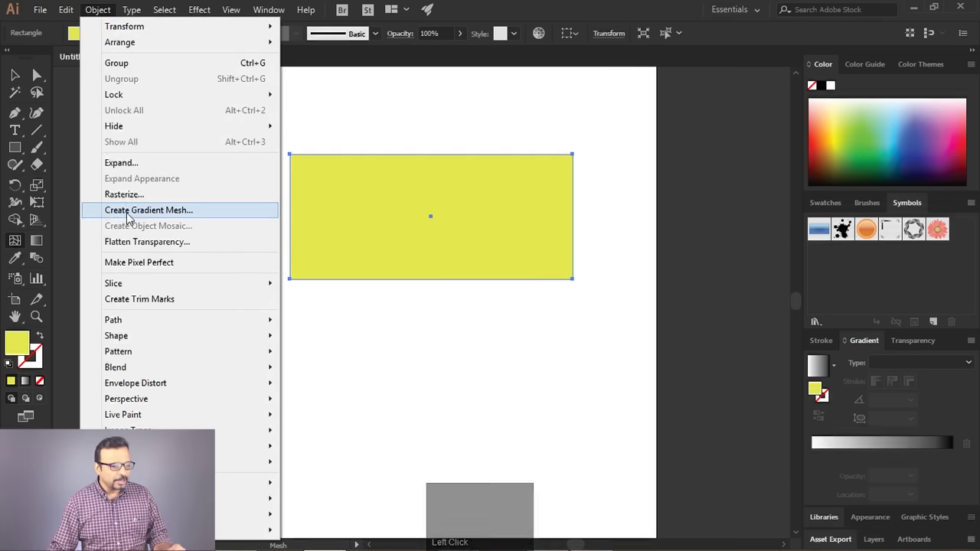
left_click_drag(159, 216, 639, 304)
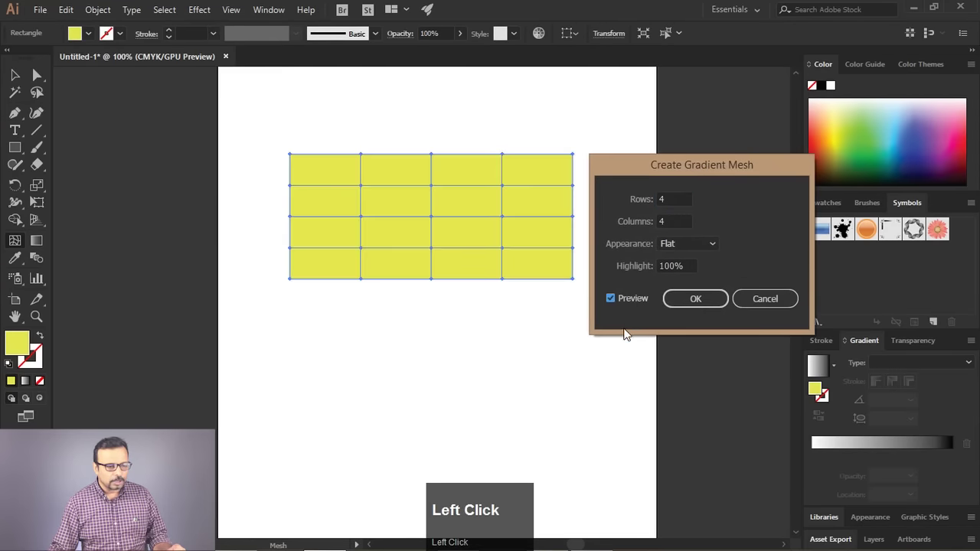
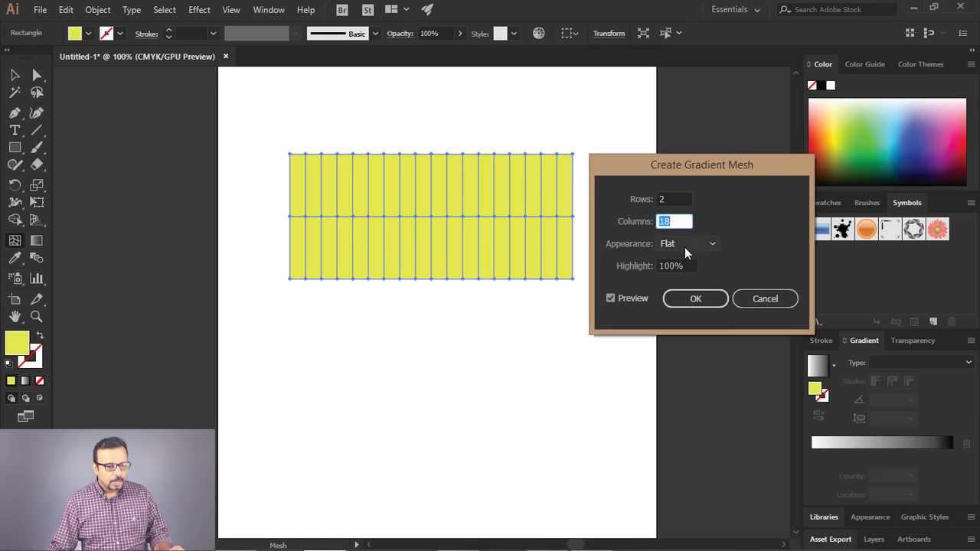
left_click(695, 248)
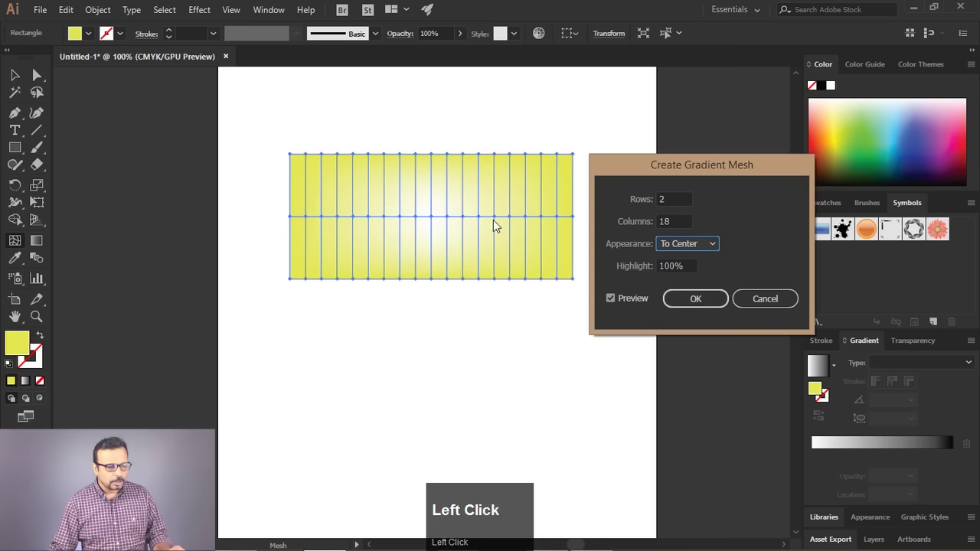
Select the mesh point columns of the rectangle to reshape and recolour them
left_click_drag(720, 248, 47, 16)
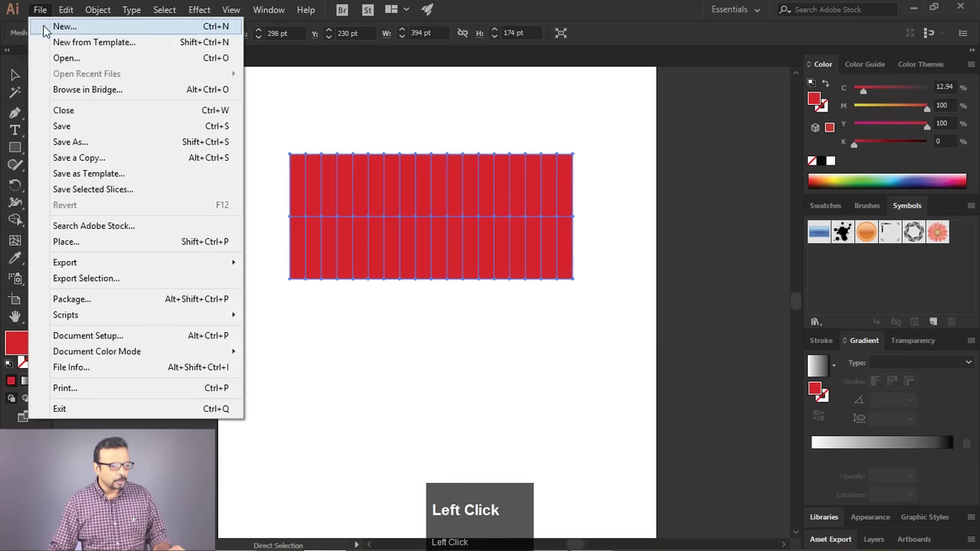
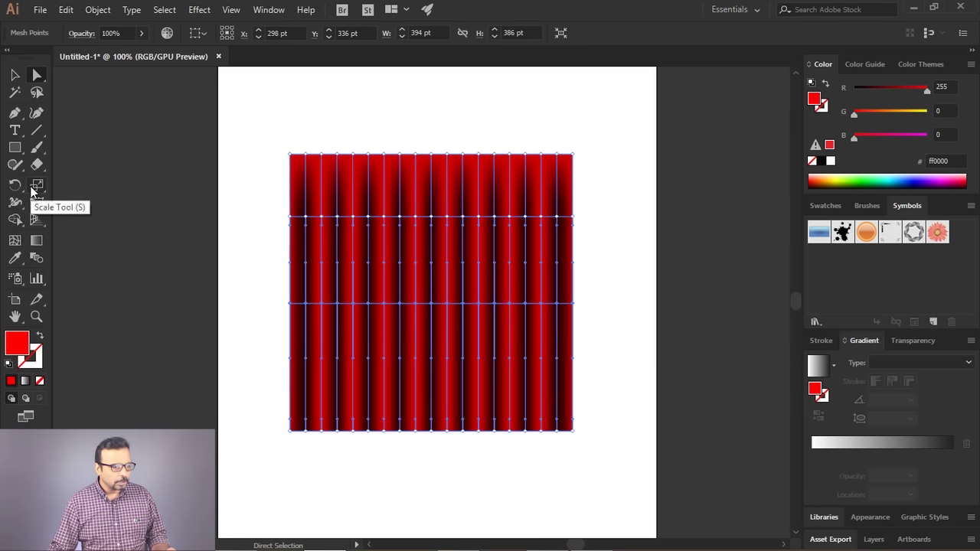
Start transforming the red ribbed mesh toward a rotated oval shape
left_click(34, 192)
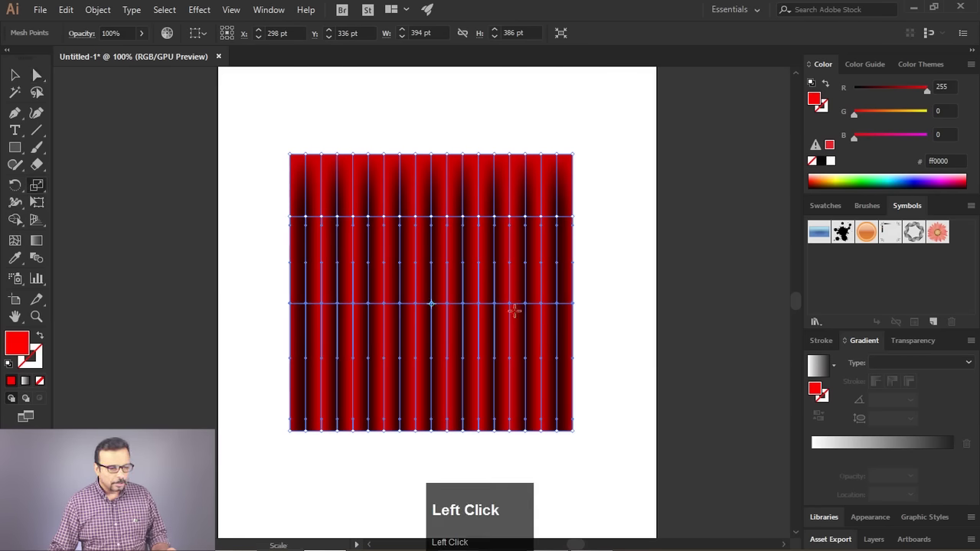
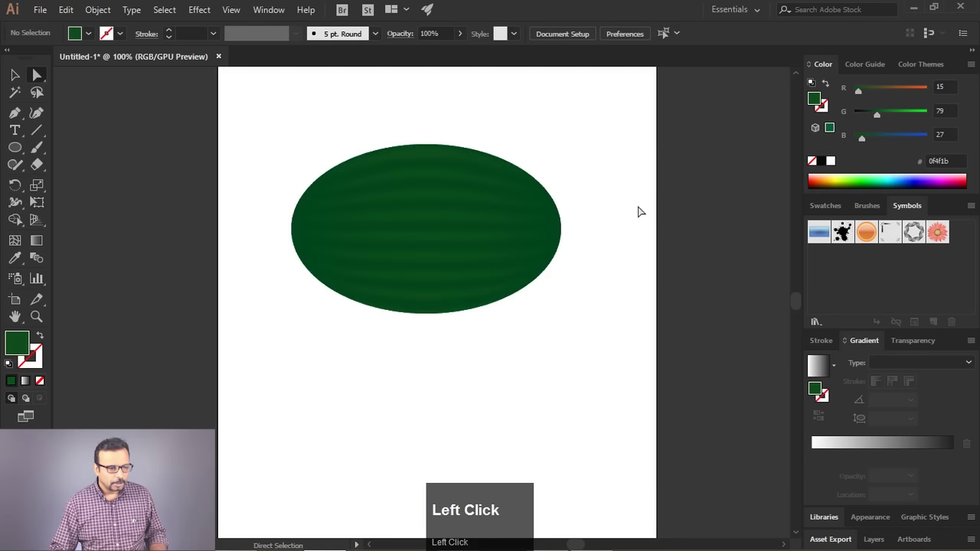
Lighten the selected mesh points to a brighter green so the oval's stripes stand out
key("ctrl+z")
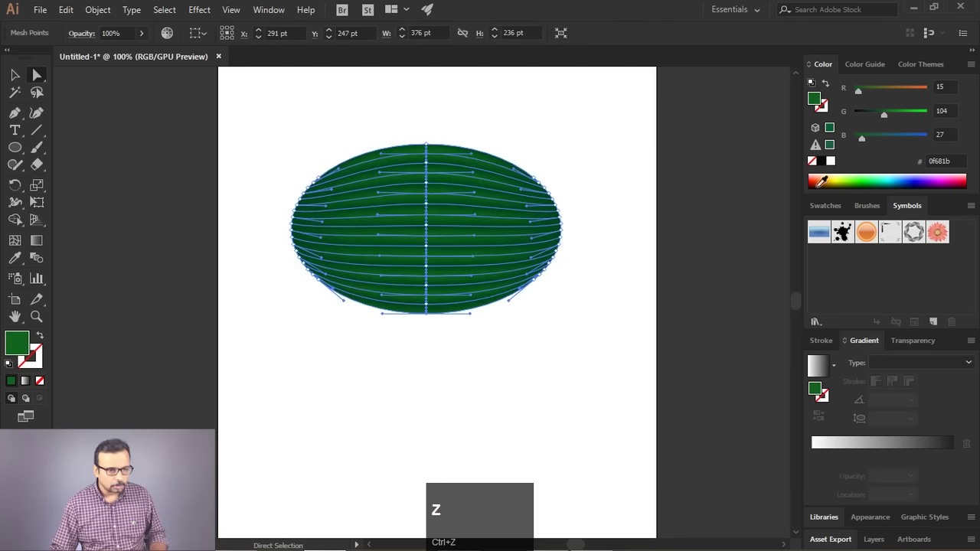
left_click_drag(890, 120, 605, 141)
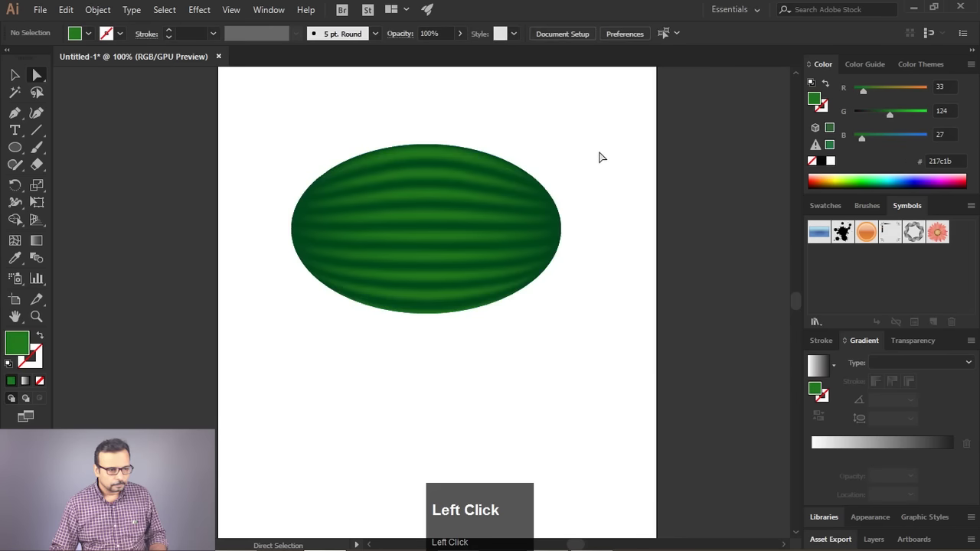
scroll("up", 3)
scroll("down", 3)
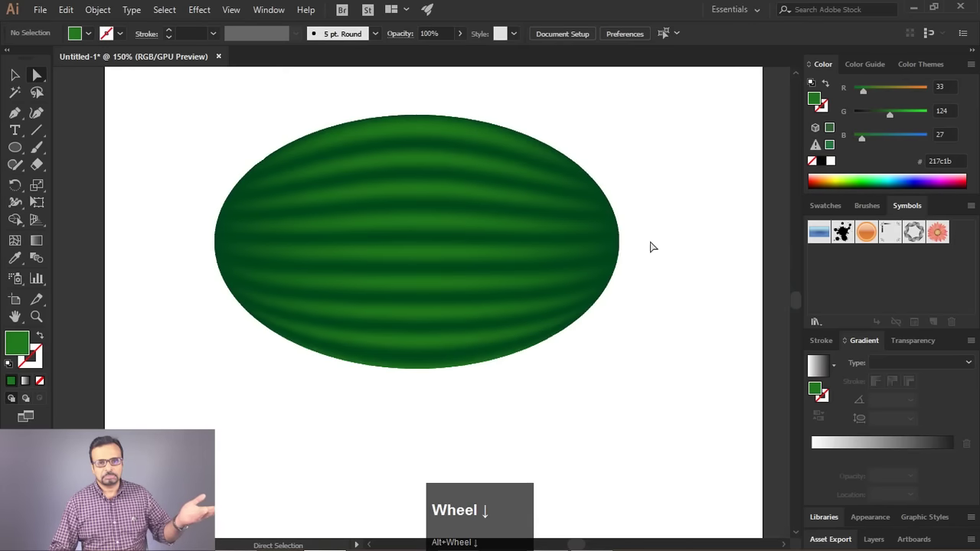
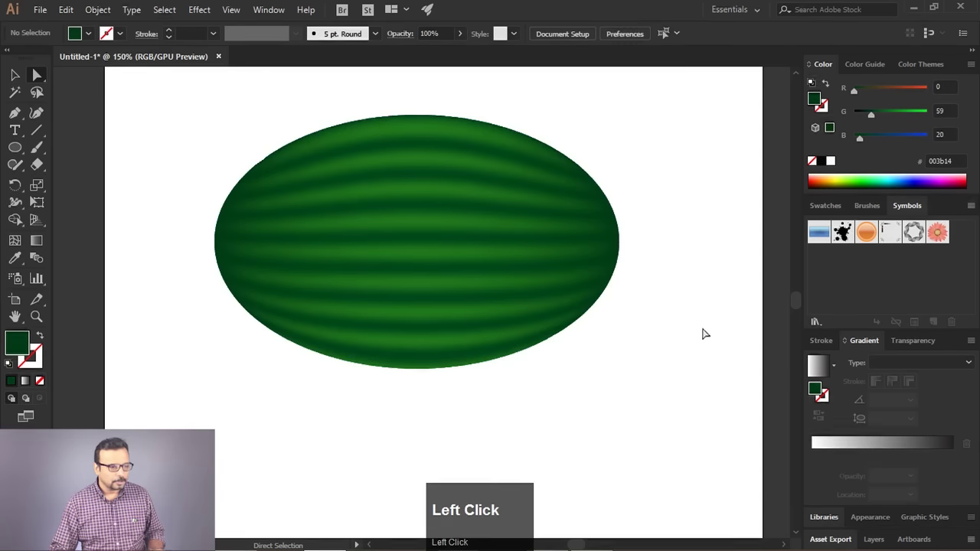
scroll("down", 3)
scroll("up", 3)
scroll("down", 3)
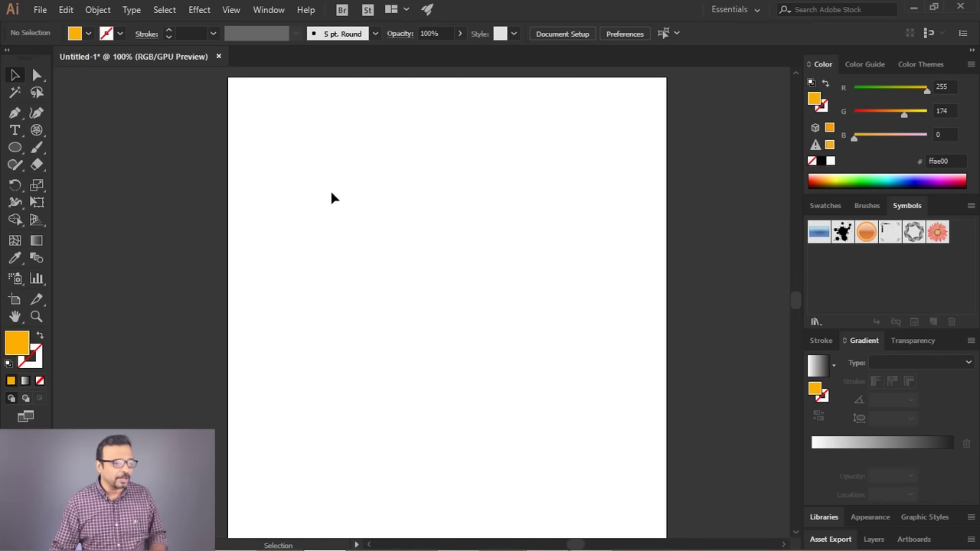
Delete the polar grid, leaving only the solid orange circle on the artboard
left_click(14, 153)
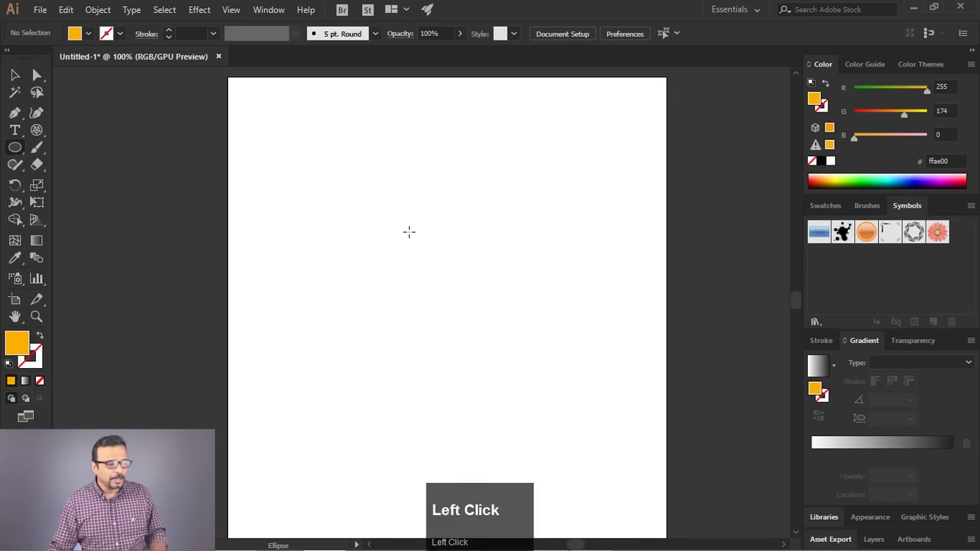
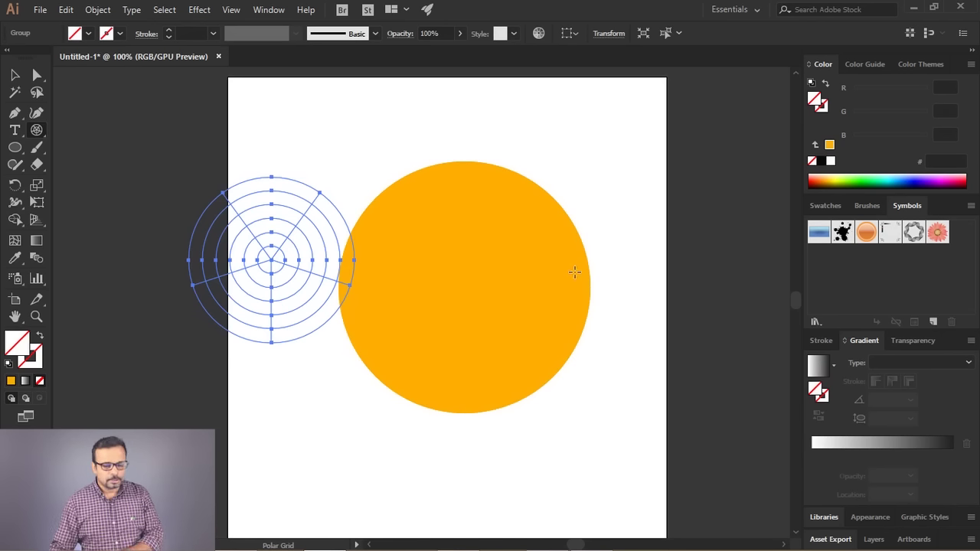
key("Delete")
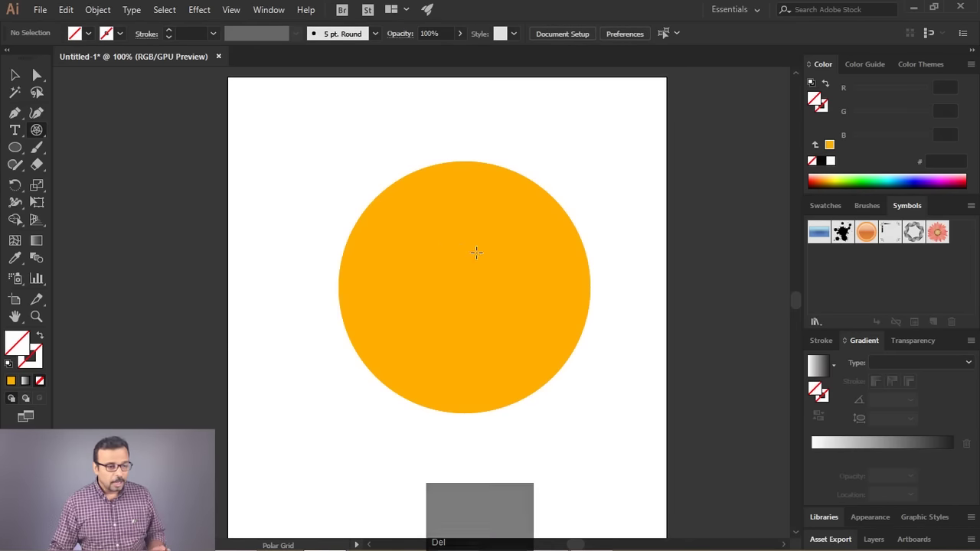
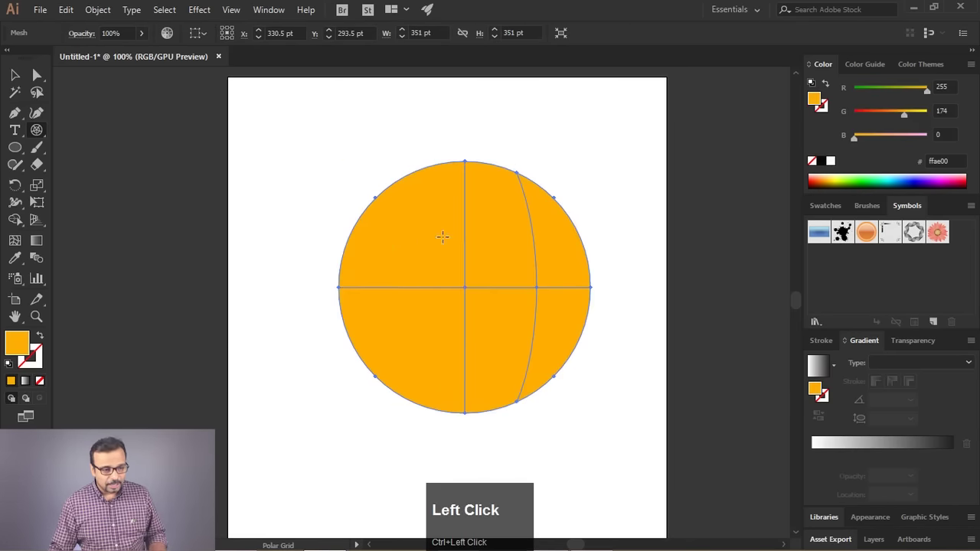
Undo the accidental mesh so the orange circle is a plain ellipse again
key("ctrl+z")
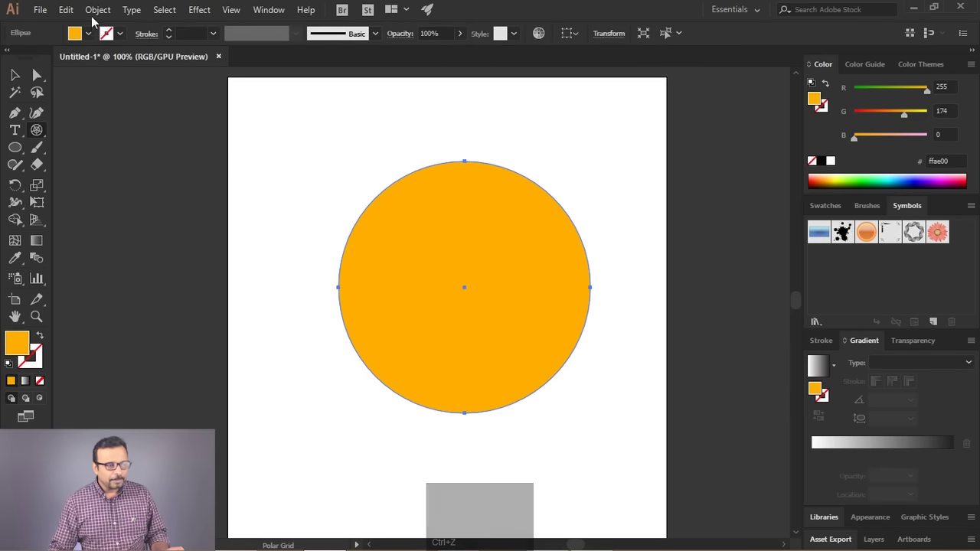
Bring up the Object commands list over the selected orange circle
left_click(98, 13)
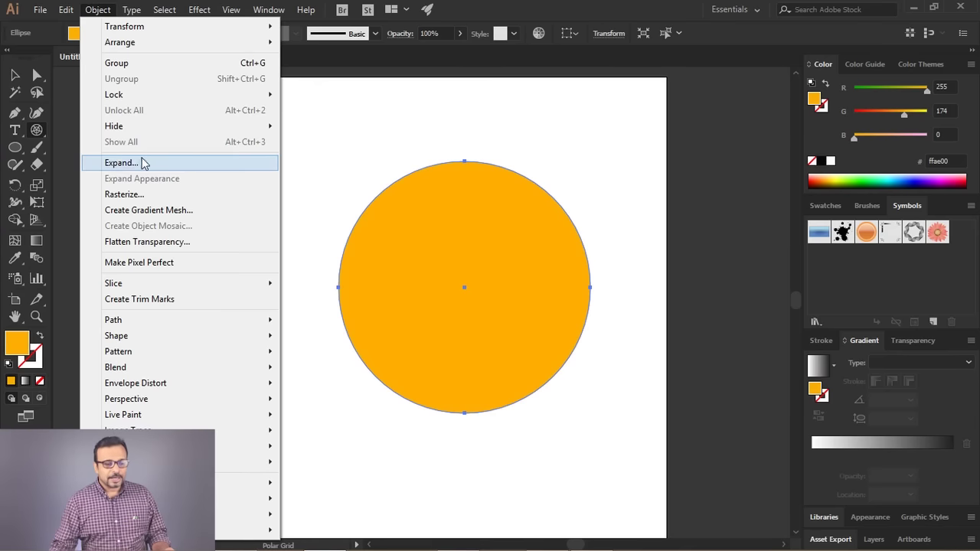
Fill the circle with the default white-to-black linear gradient swatch
left_click(890, 459)
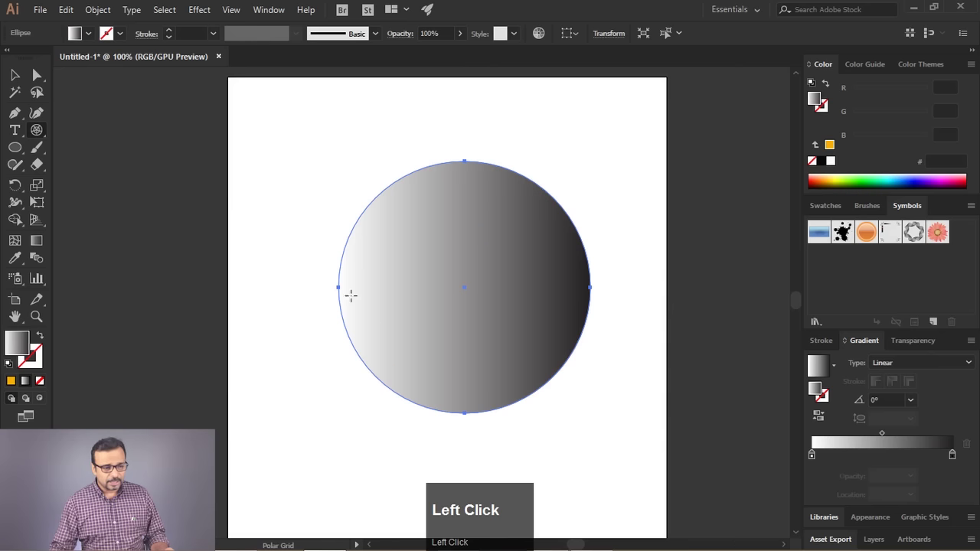
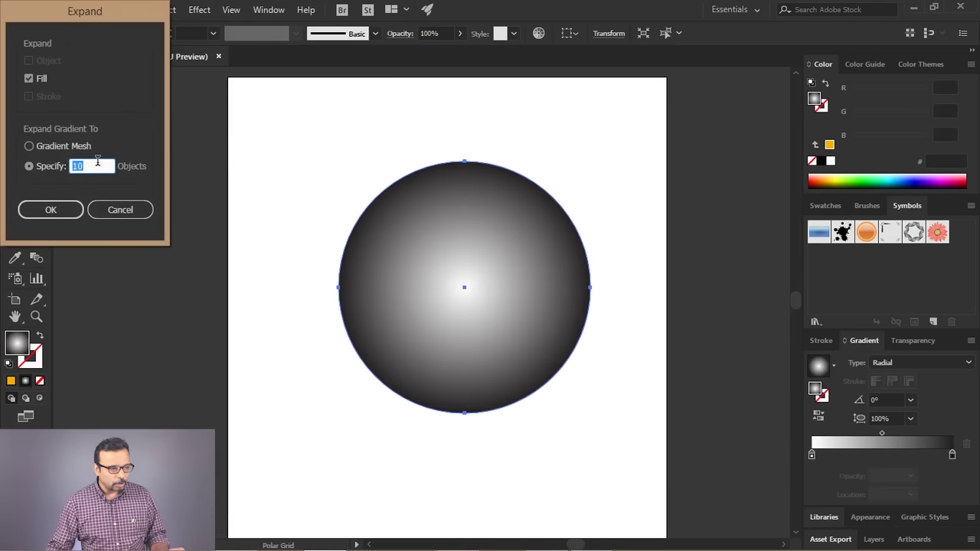
Expand the circle's radial gradient into a gradient mesh and confirm
left_click(33, 149)
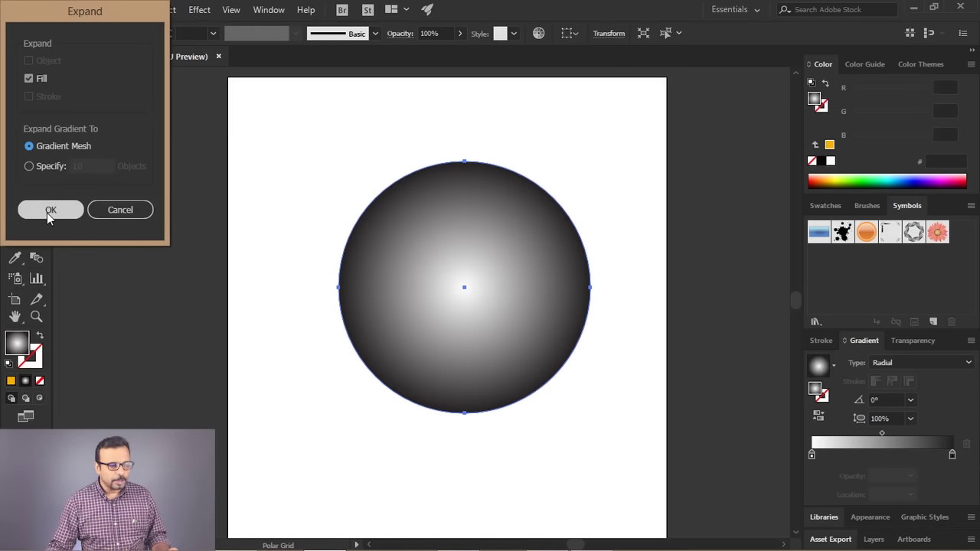
left_click(51, 217)
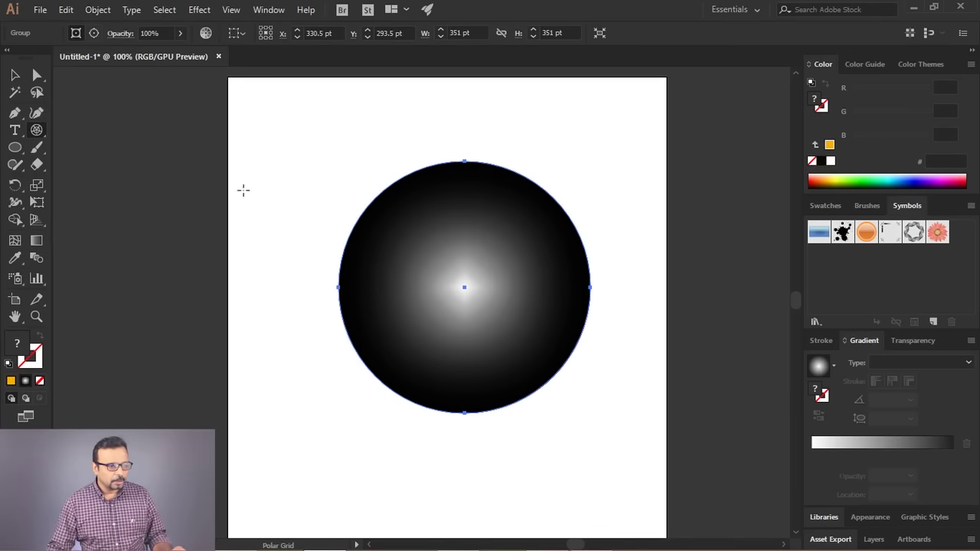
Release the clipping mask from the Object menu and ungroup the mesh from its clipping circle
left_click(90, 16)
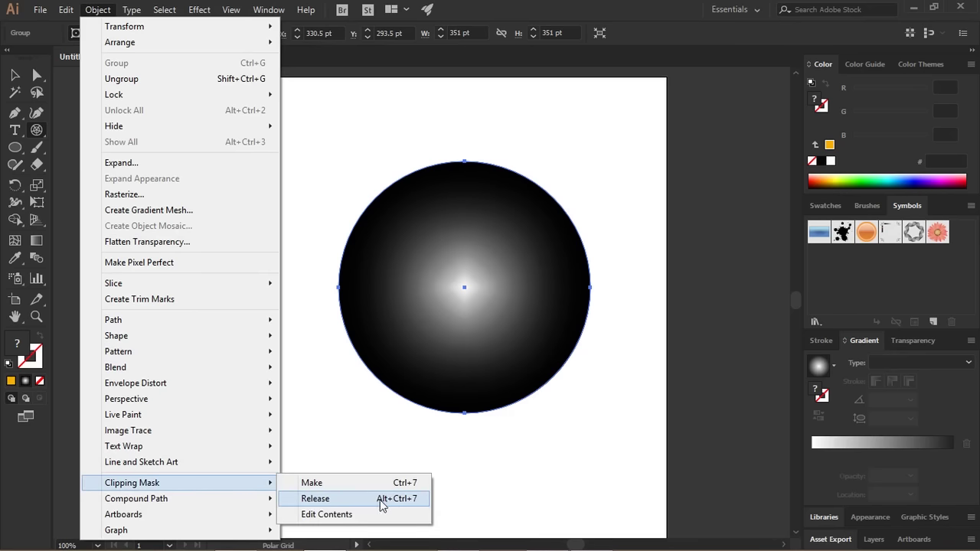
left_click(386, 507)
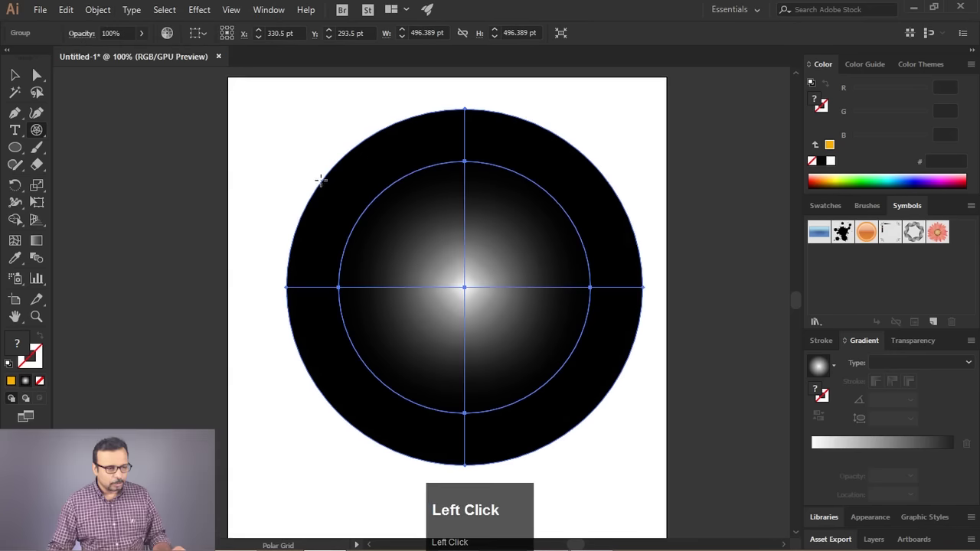
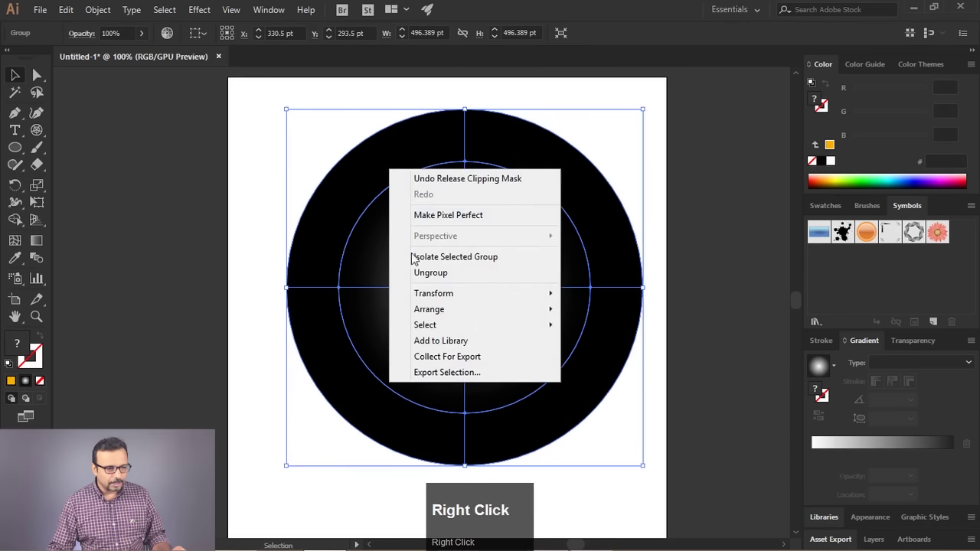
left_click(432, 280)
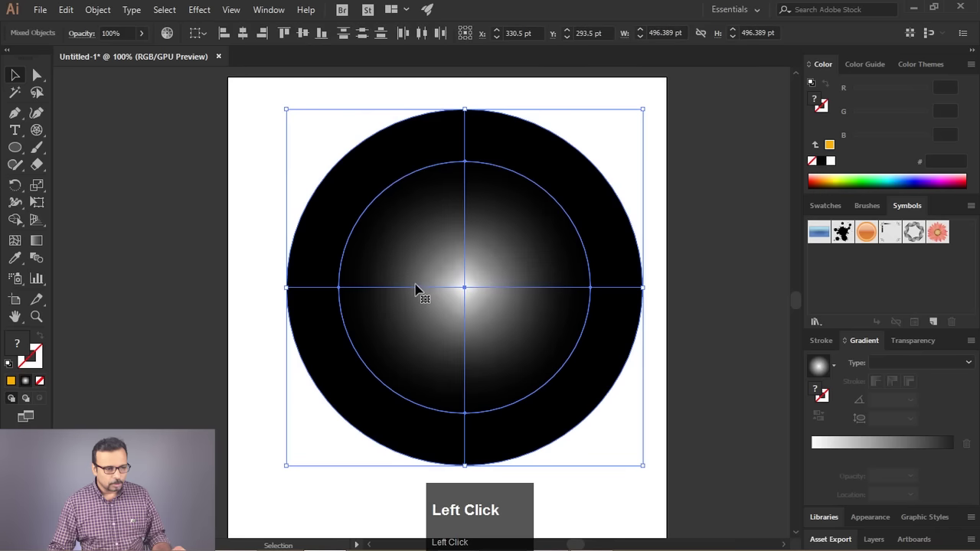
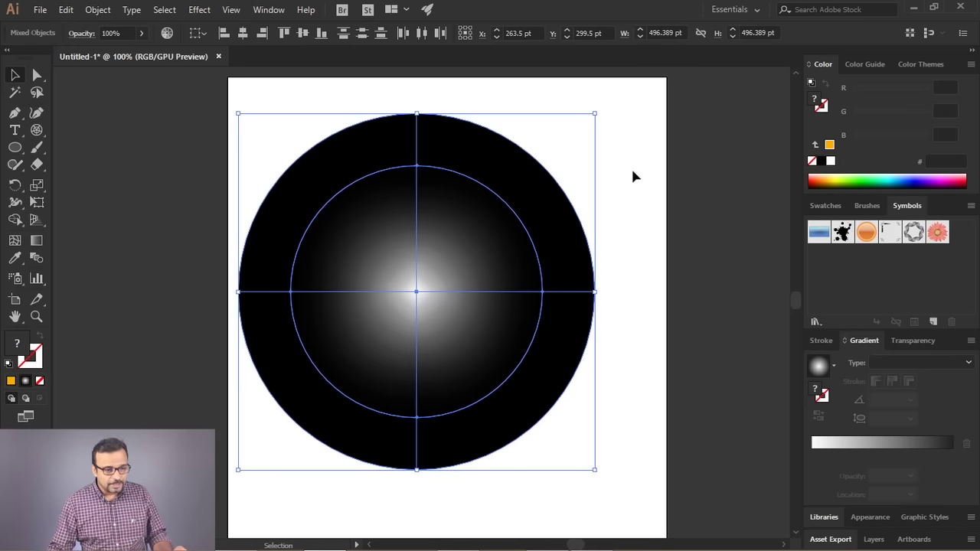
Delete the empty clipping circle, put the mesh back on the artboard and fill it light grey
left_click_drag(638, 173, 461, 178)
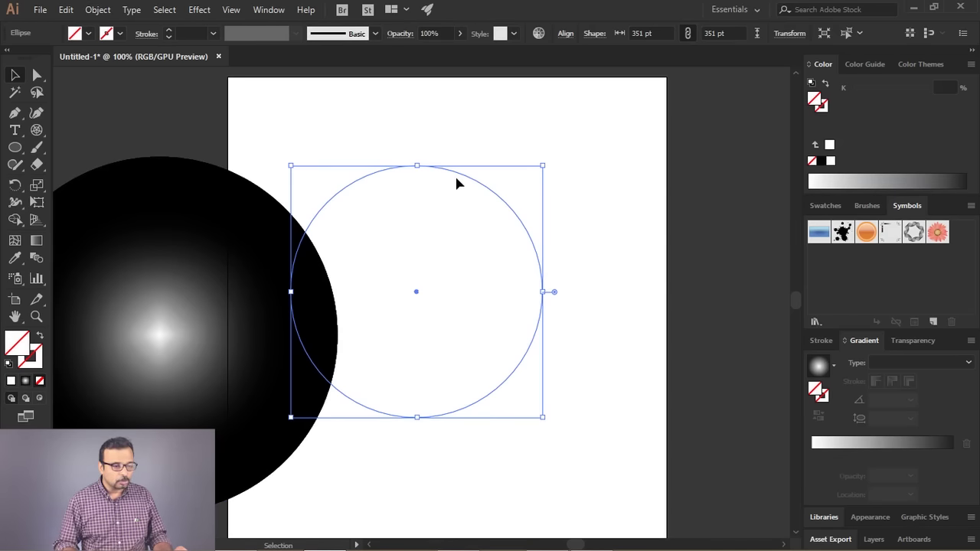
key("Delete")
left_click_drag(187, 339, 29, 352)
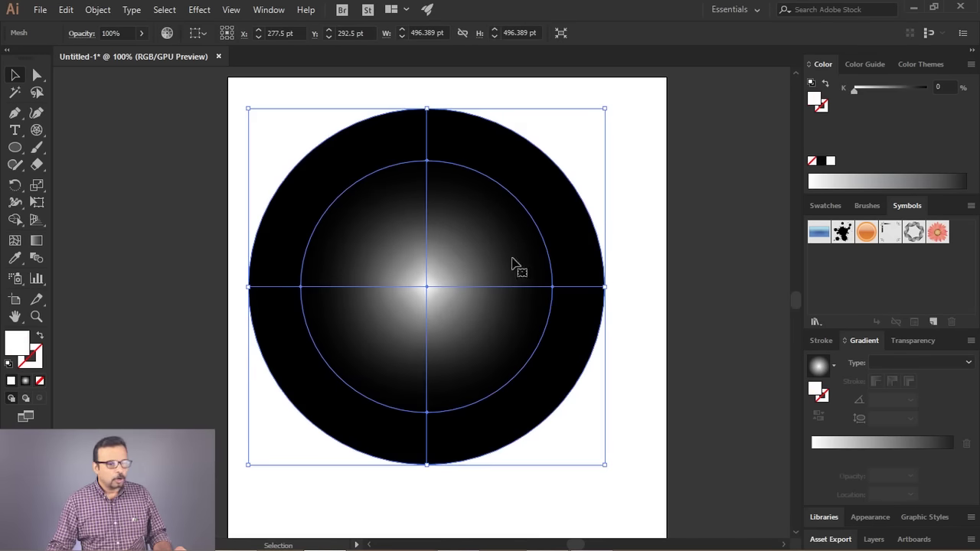
left_click(878, 95)
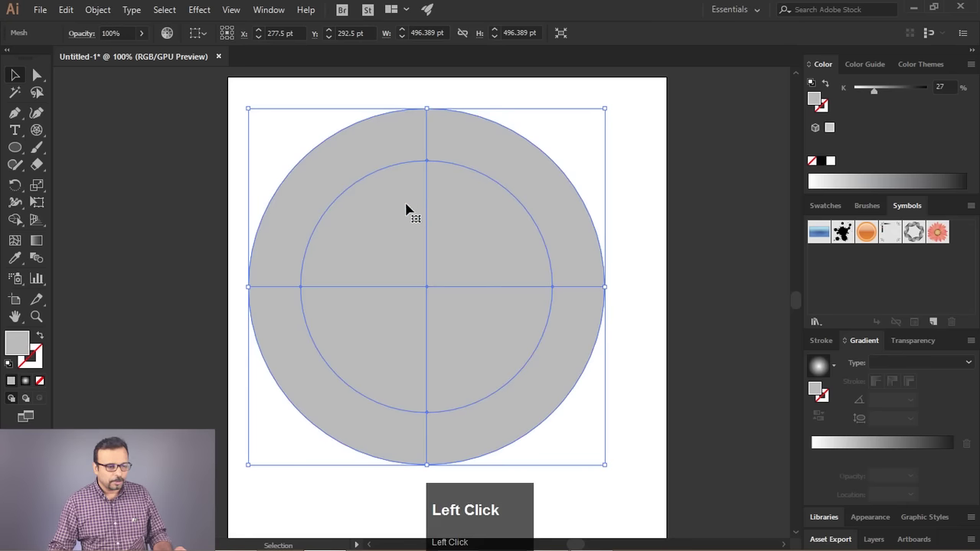
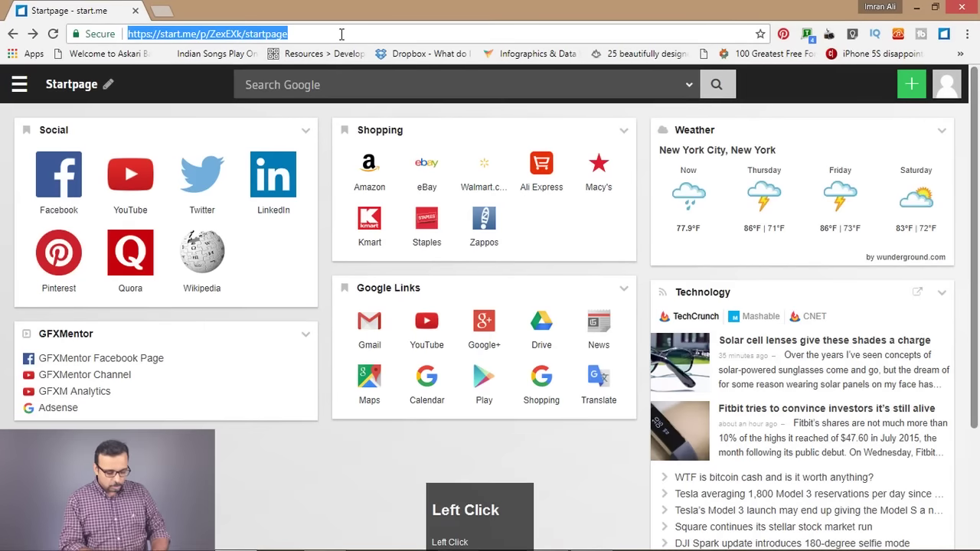
Run a Google search for 'radial mesh' from the address bar
type("radial")
key("space")
type("mesh")
key("Return")
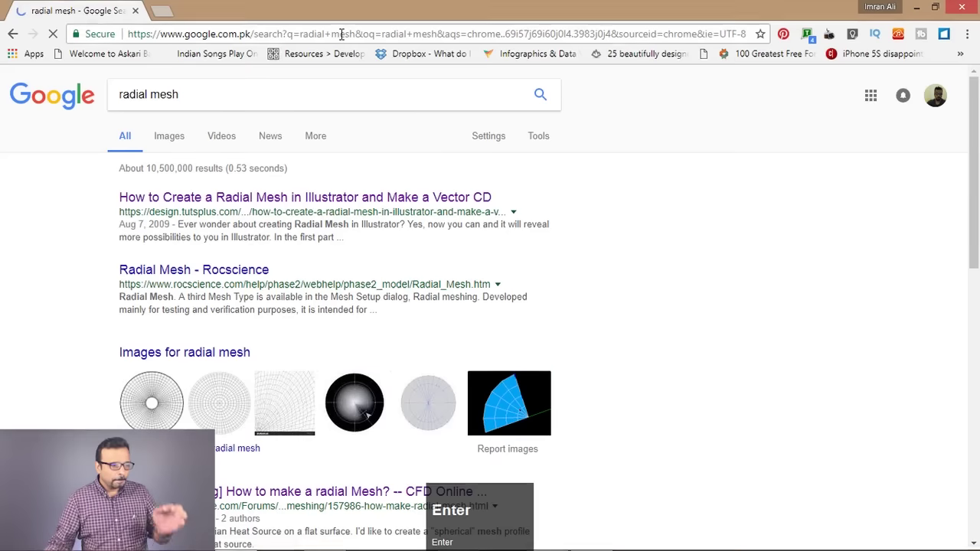
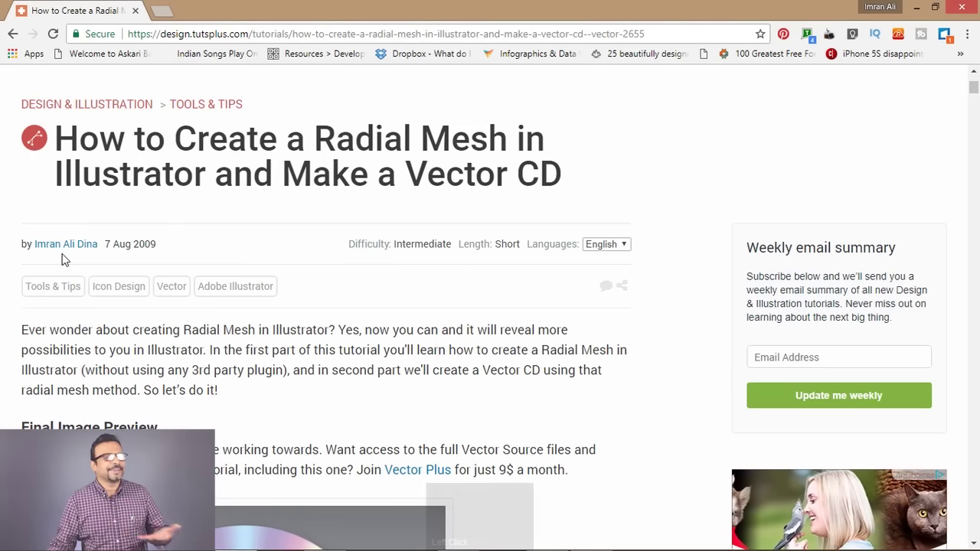
Scroll the tutorial page to the Final Image Preview of the vector CD
scroll("down", 3)
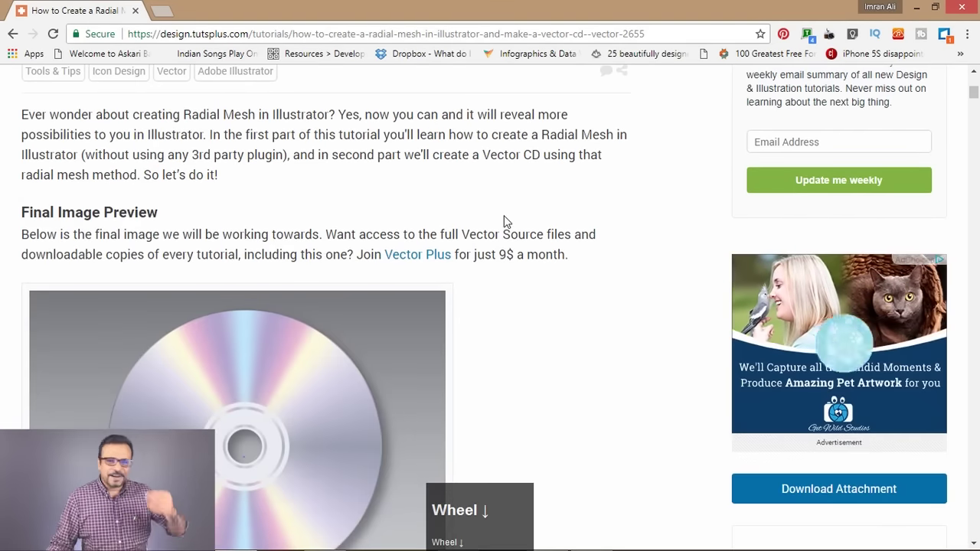
scroll("down", 3)
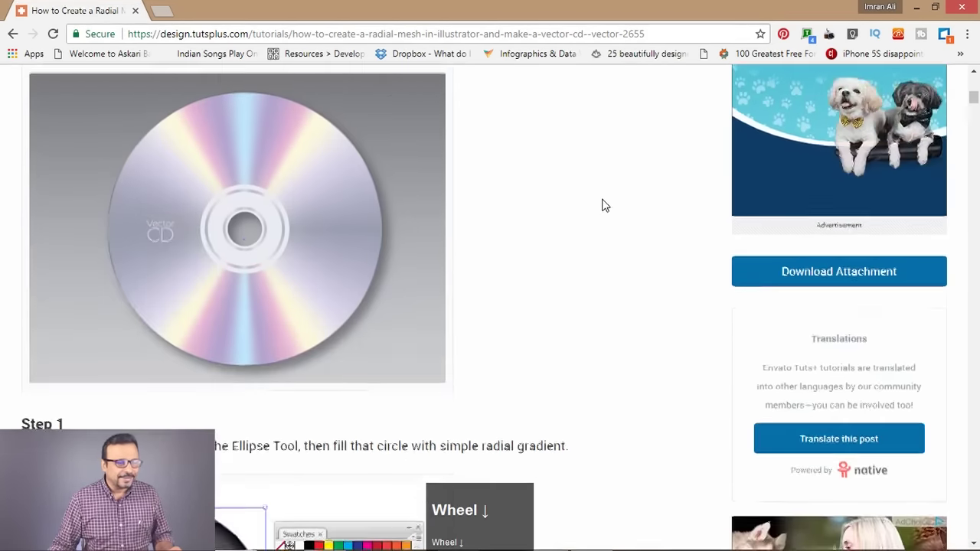
scroll("up", 3)
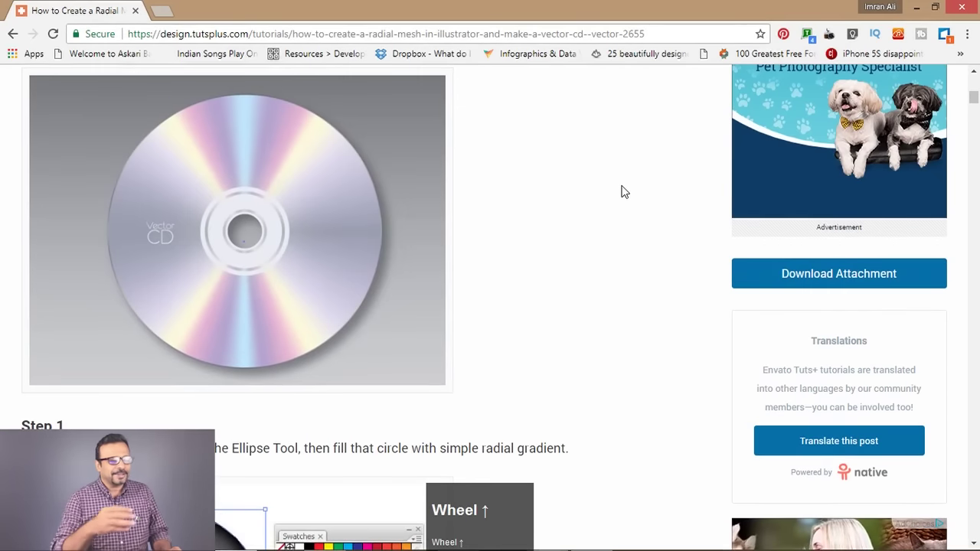
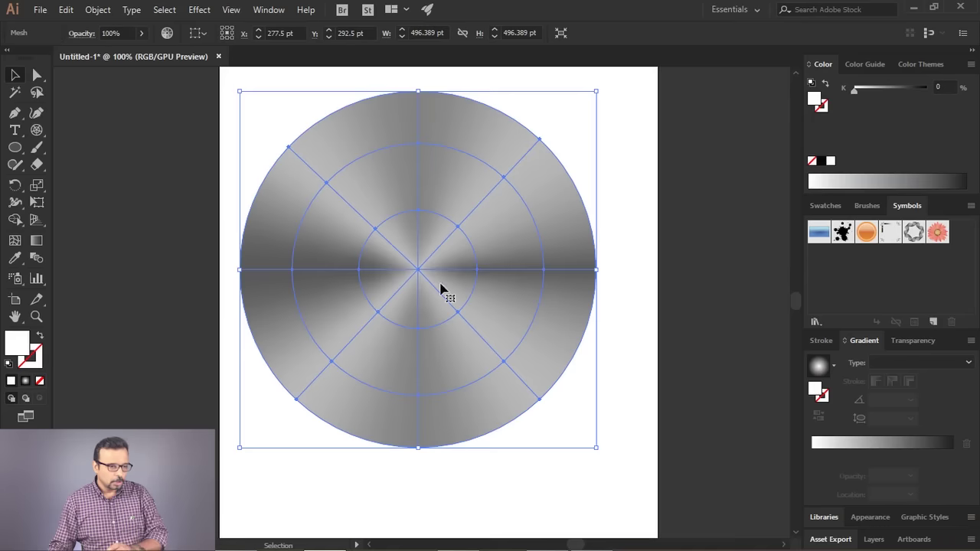
Marquee-select the whole grey radial mesh circle and delete it from the artboard
left_click_drag(402, 247, 451, 318)
key("Delete")
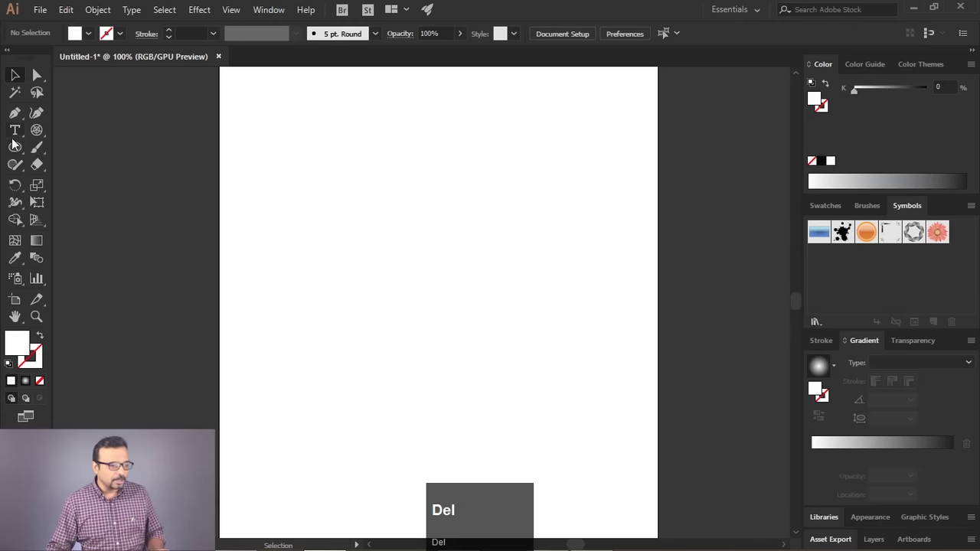
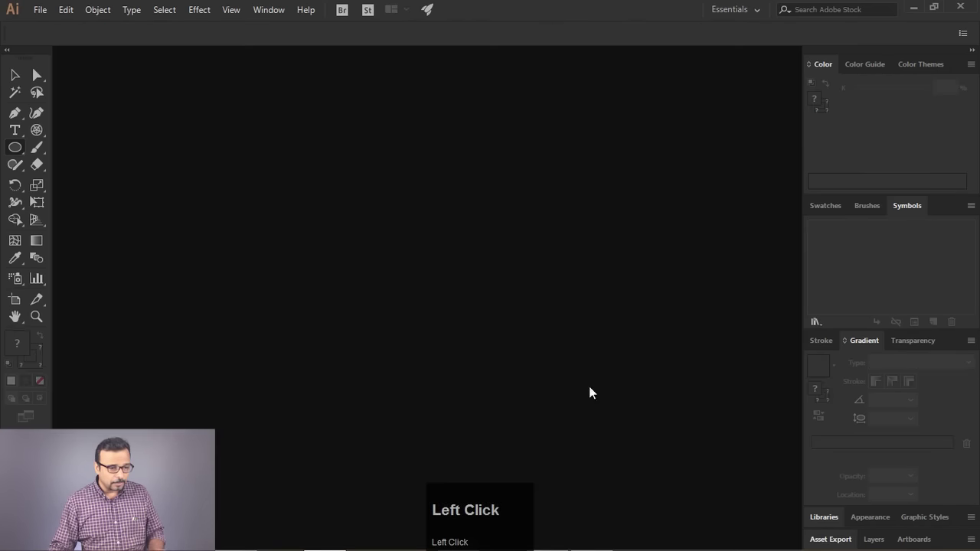
Start a new document, show the rulers and set their units to Pixels
key("ctrl+n")
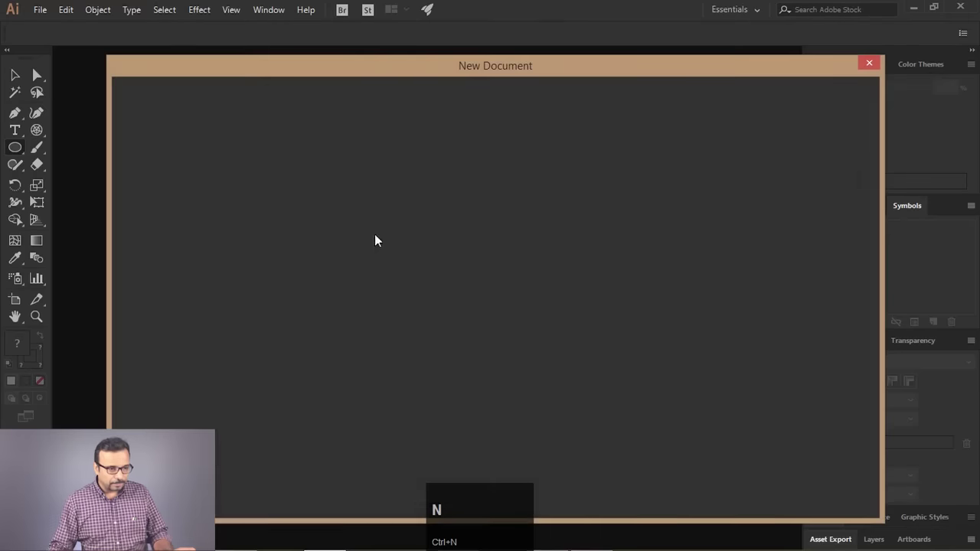
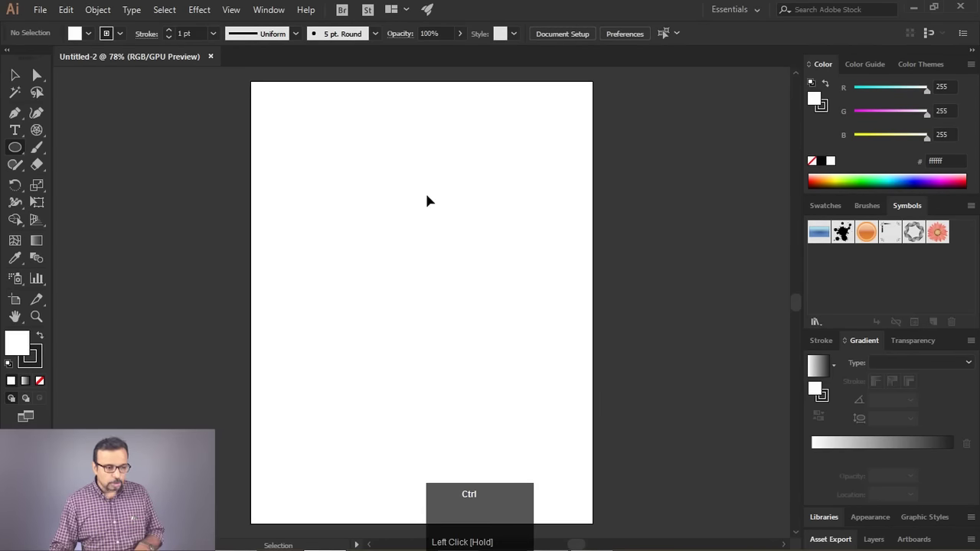
key("ctrl+r")
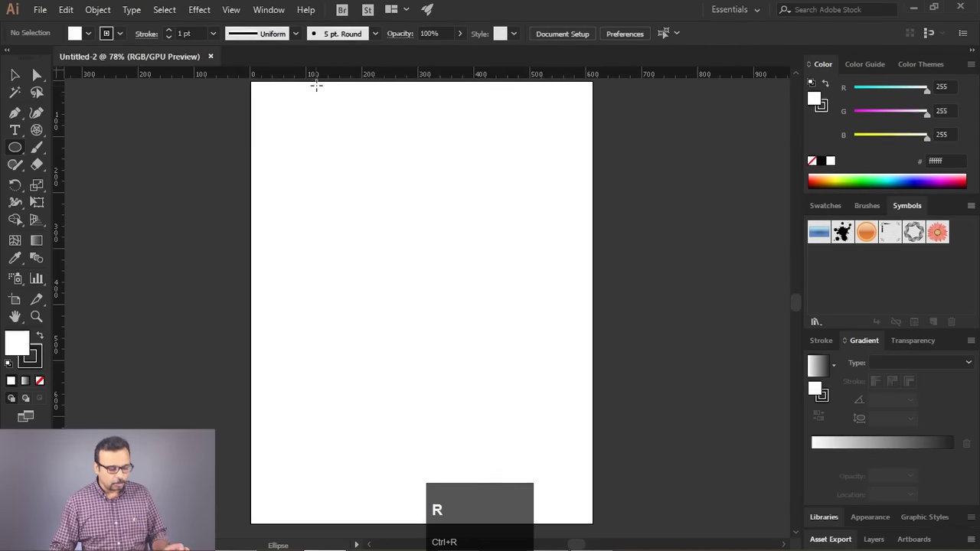
key("ctrl+r")
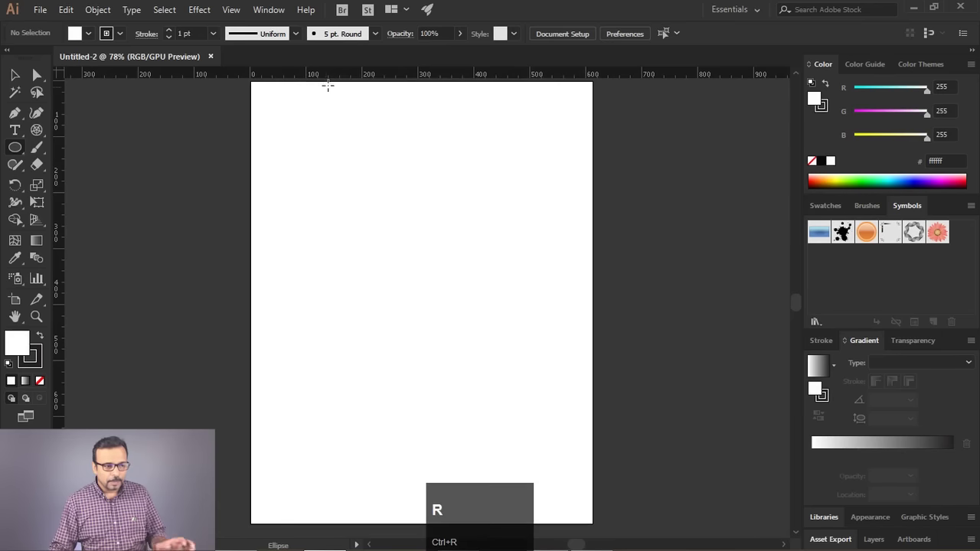
right_click(395, 75)
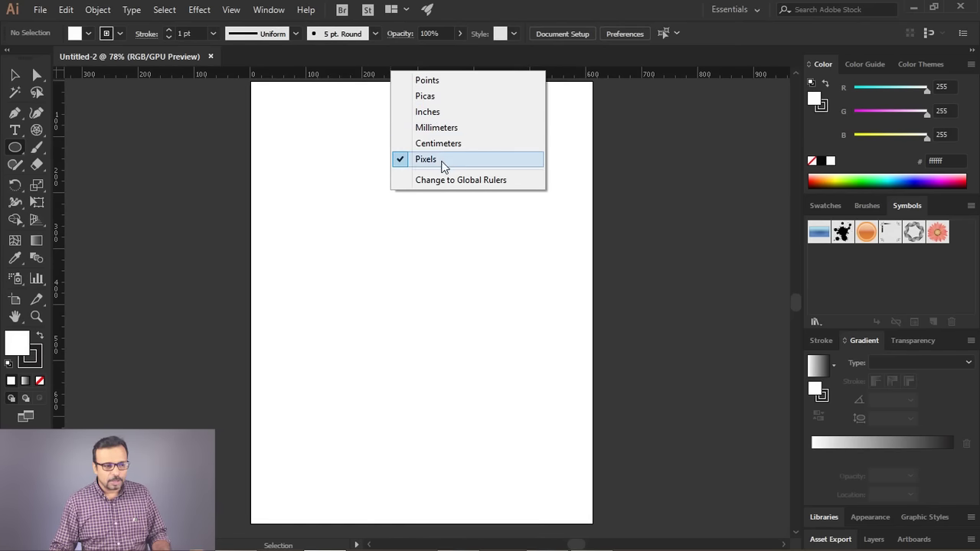
left_click(365, 58)
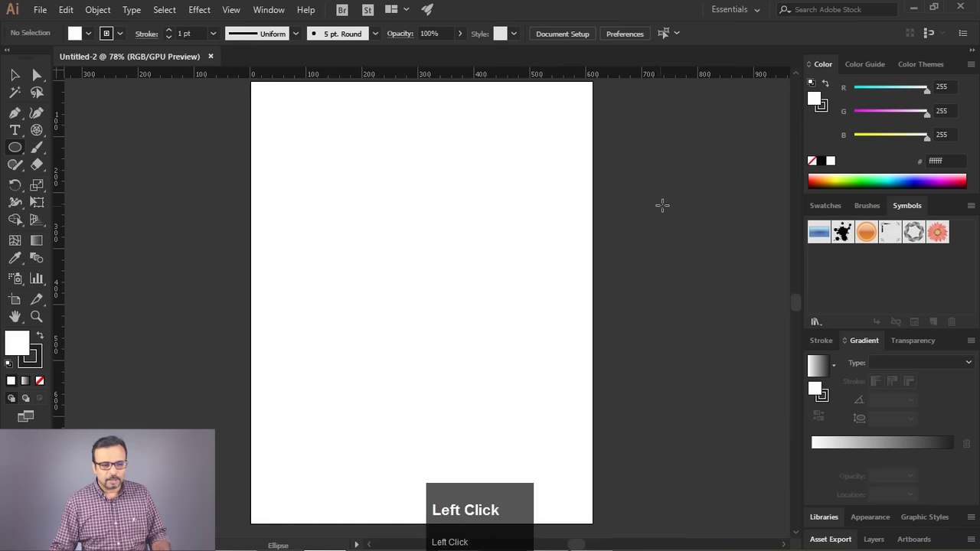
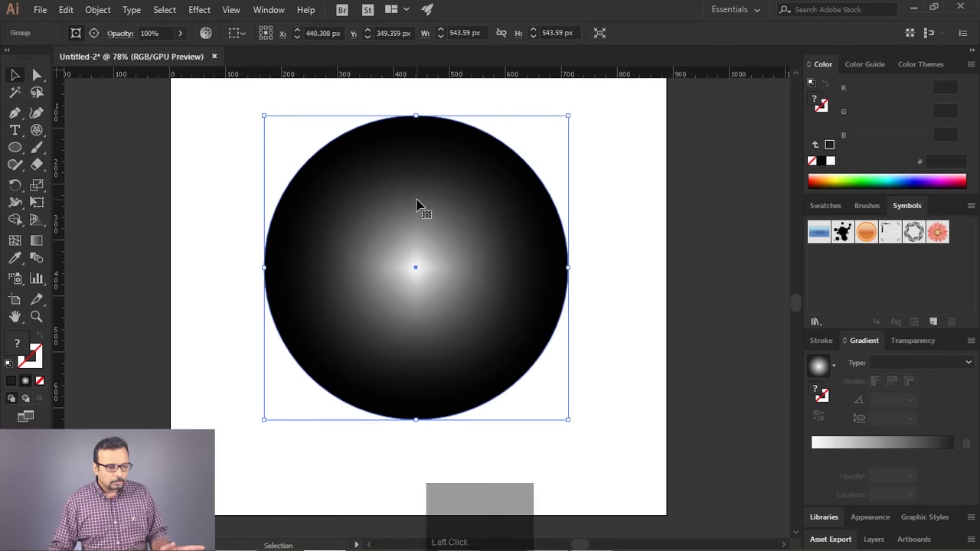
Ungroup the expanded black-to-white radial gradient mesh circle via the right-click menu
right_click(420, 206)
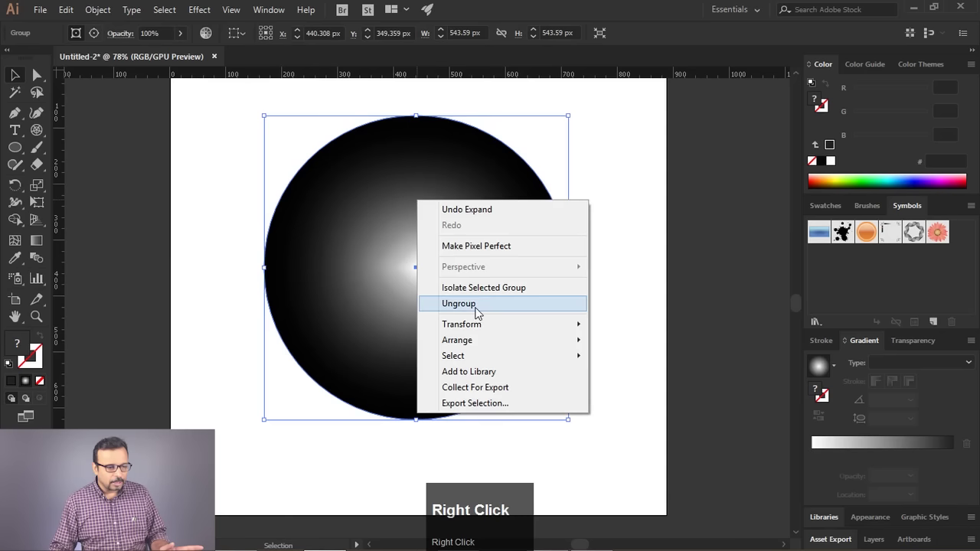
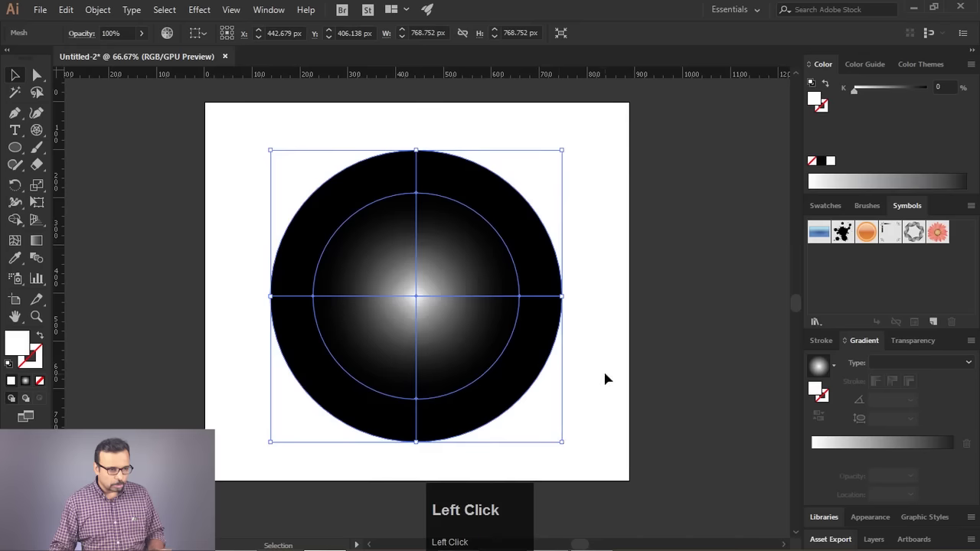
scroll("up", 3)
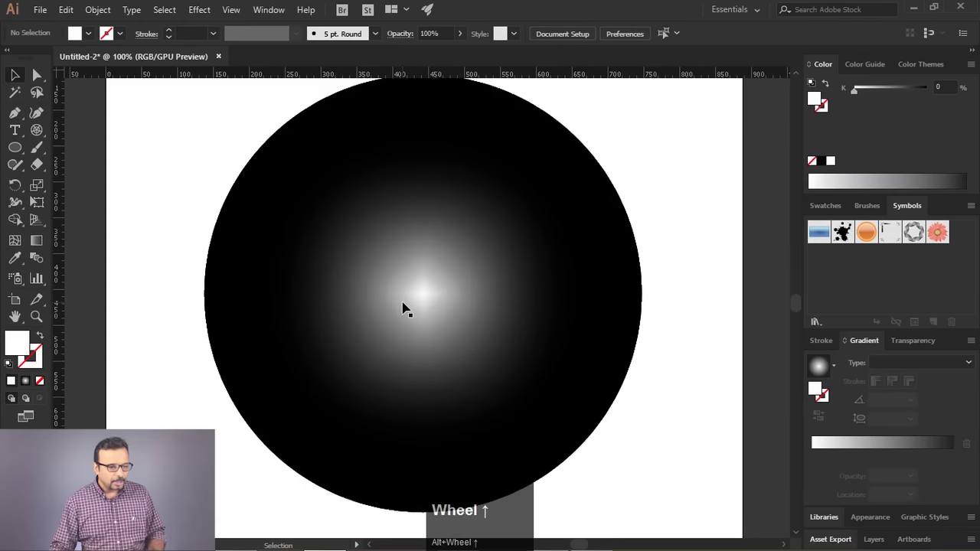
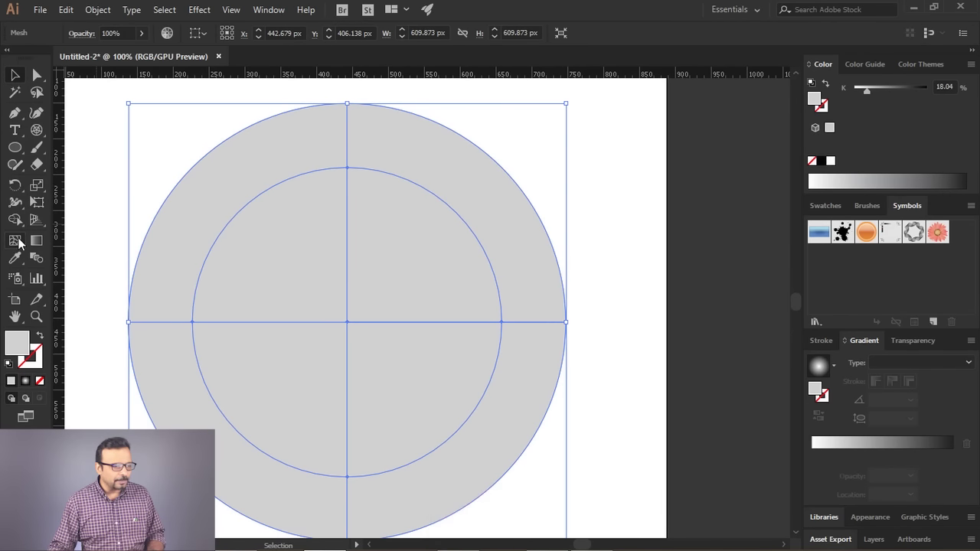
Add radial mesh lines with the Mesh Tool, undoing two misplaced ones
left_click(21, 244)
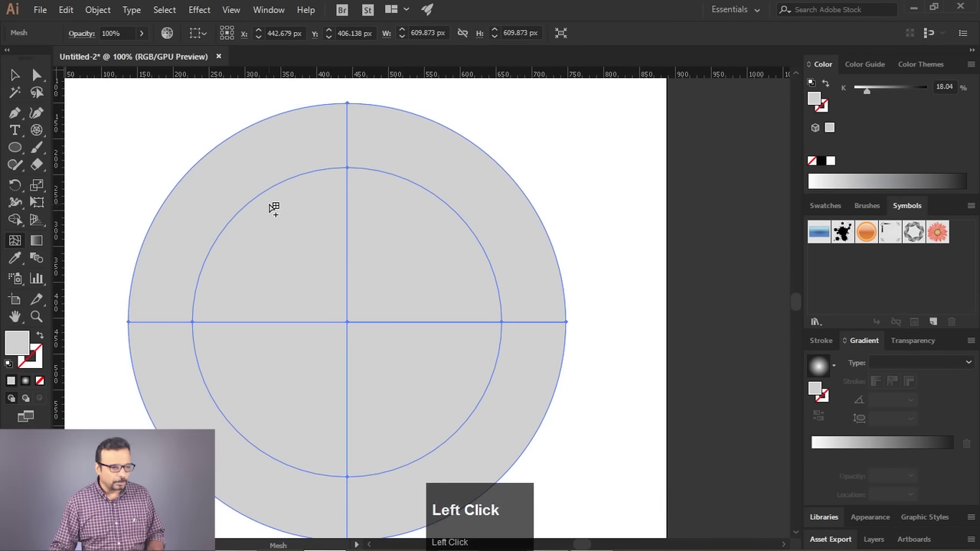
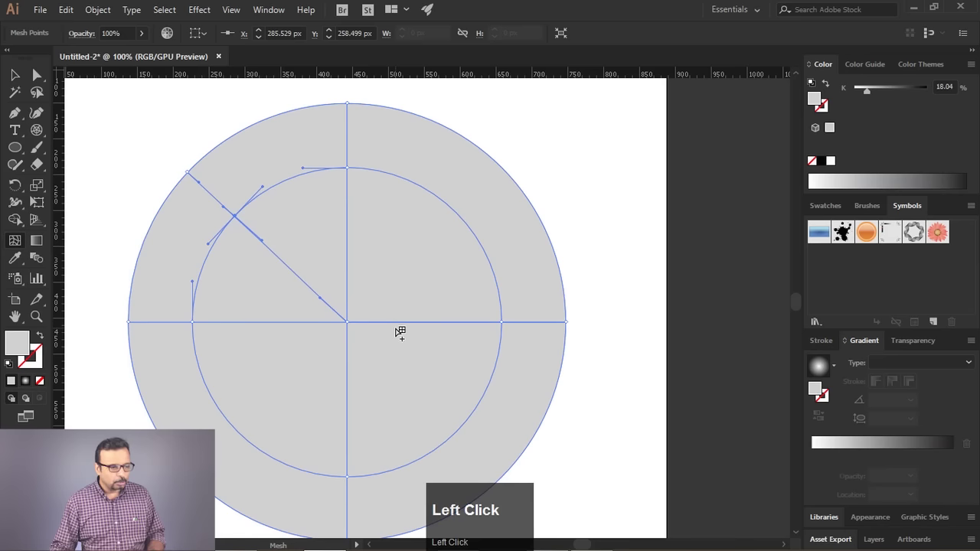
key("ctrl+z")
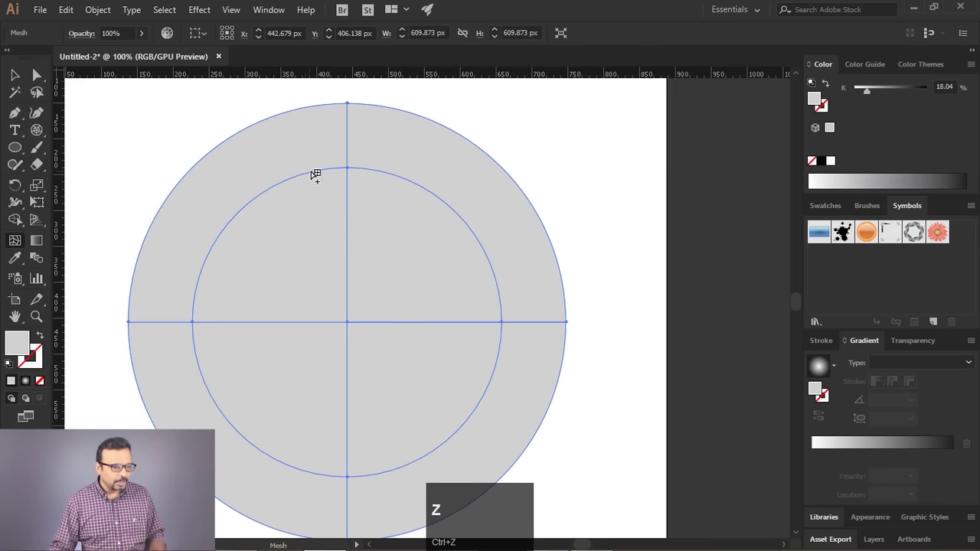
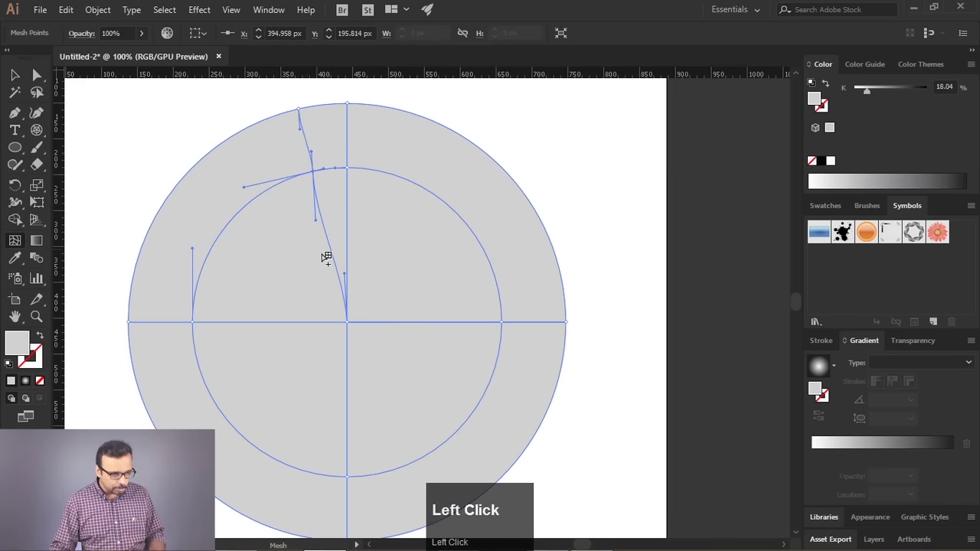
key("ctrl+z")
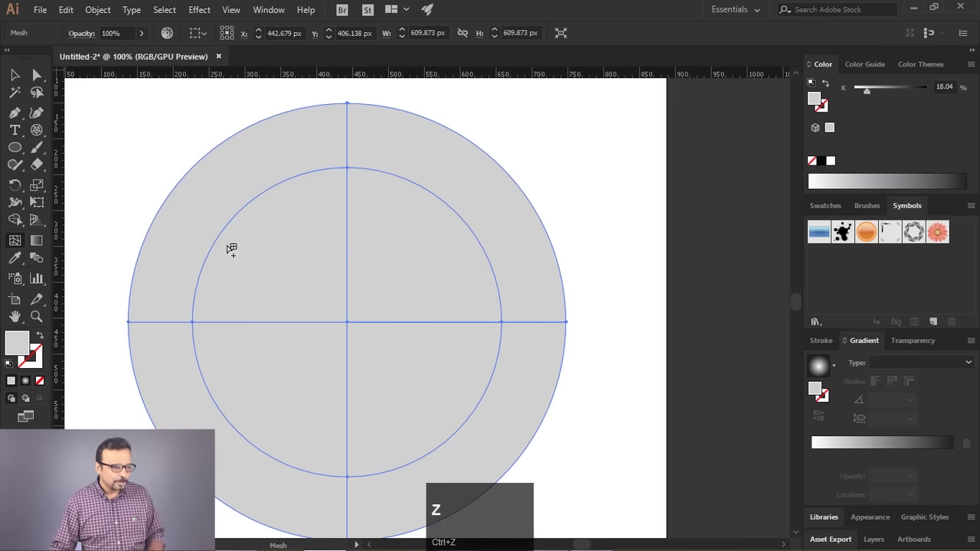
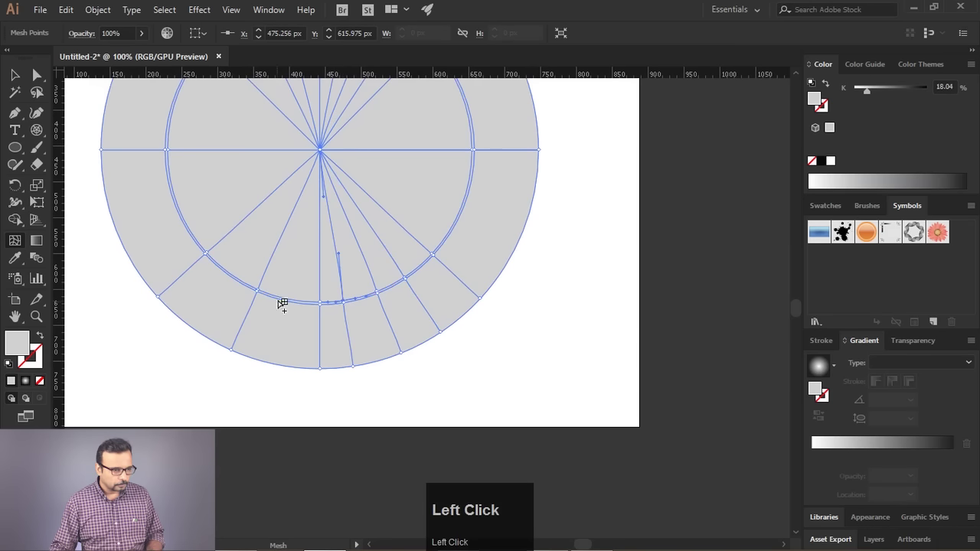
Undo a stray mesh line and darken the grey of the selected side mesh points with the Color slider
key("ctrl+z")
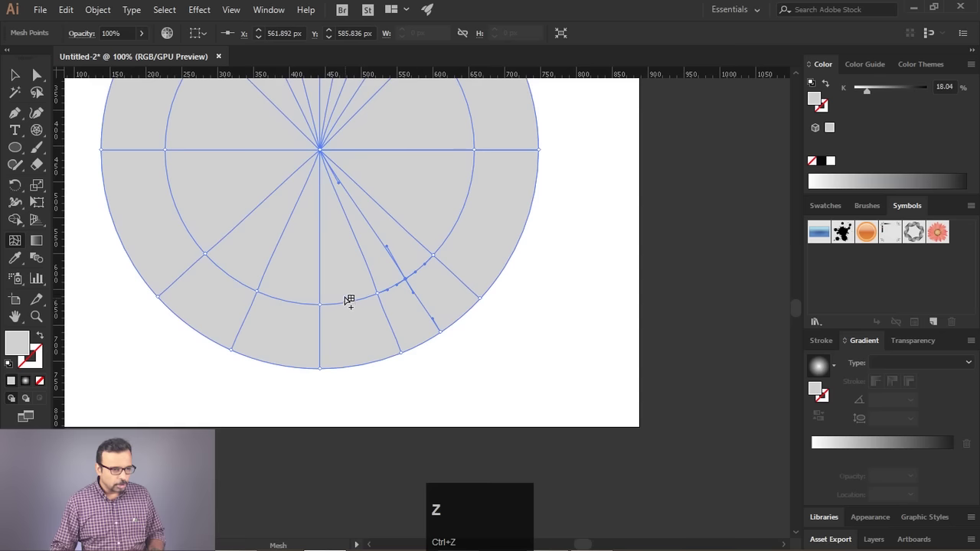
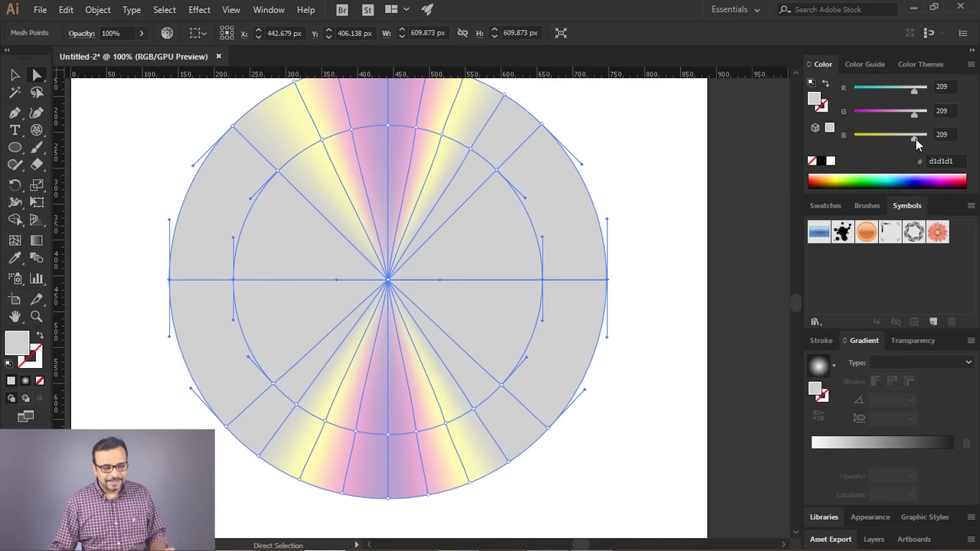
left_click_drag(917, 94, 900, 143)
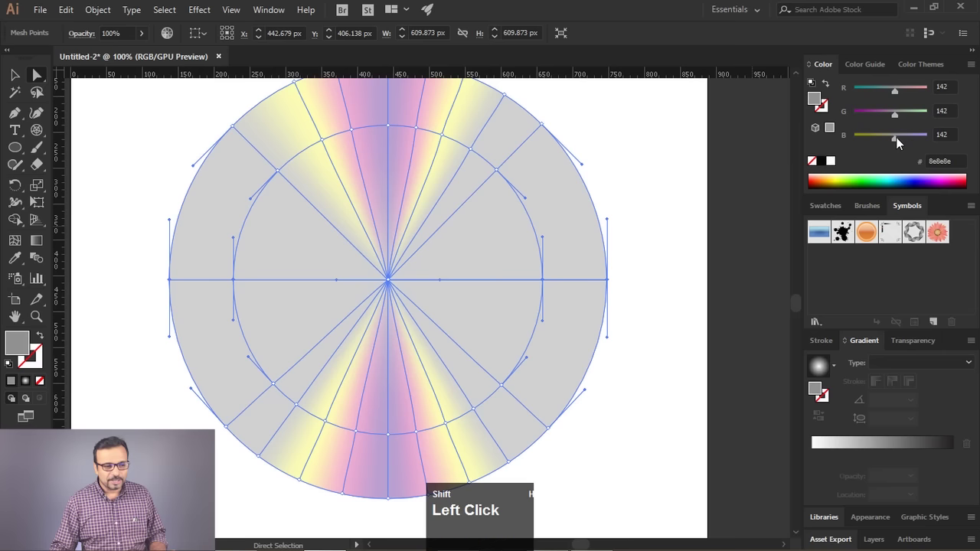
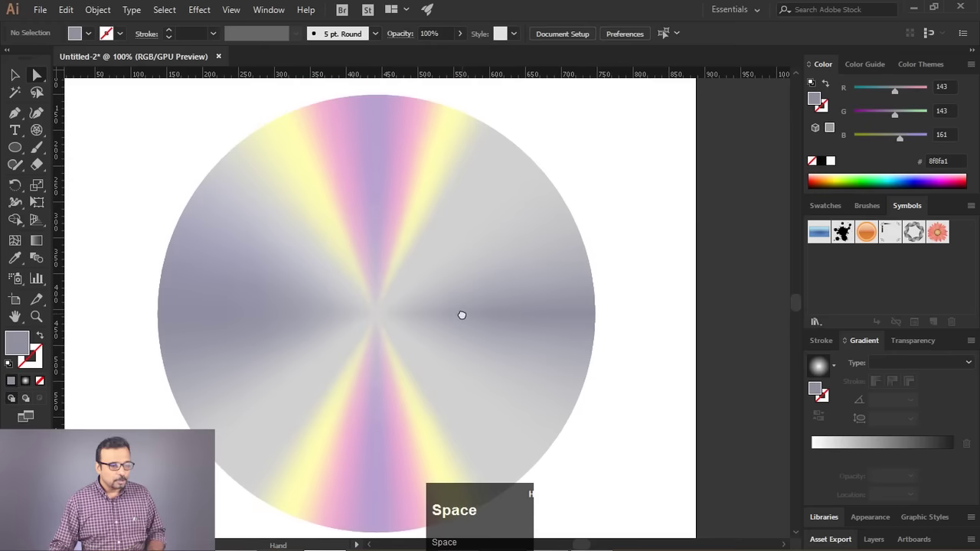
left_click(681, 247)
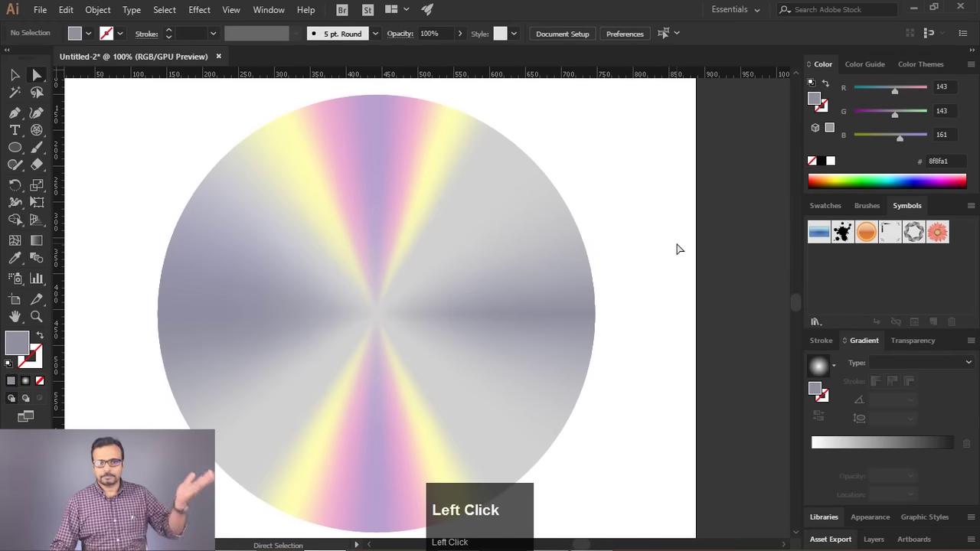
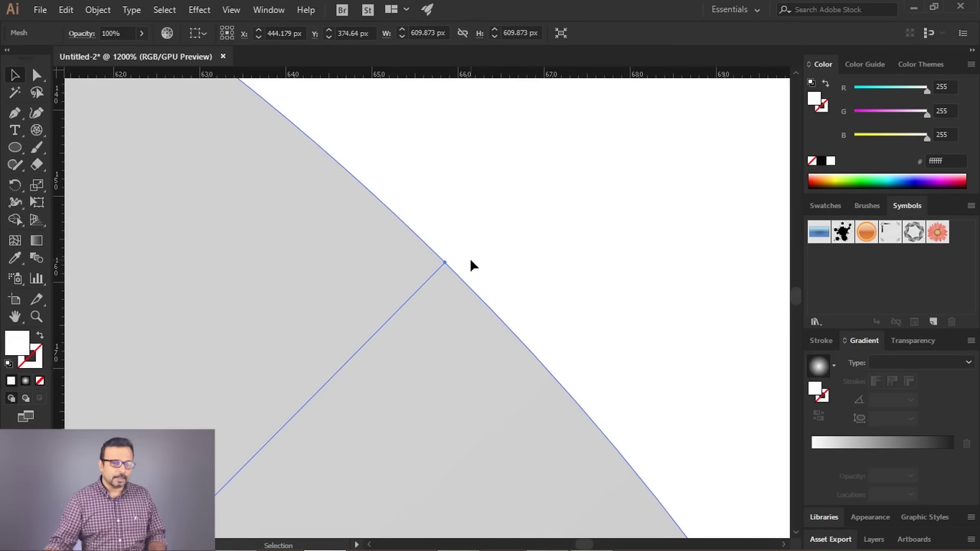
scroll("up", 3)
scroll("down", 3)
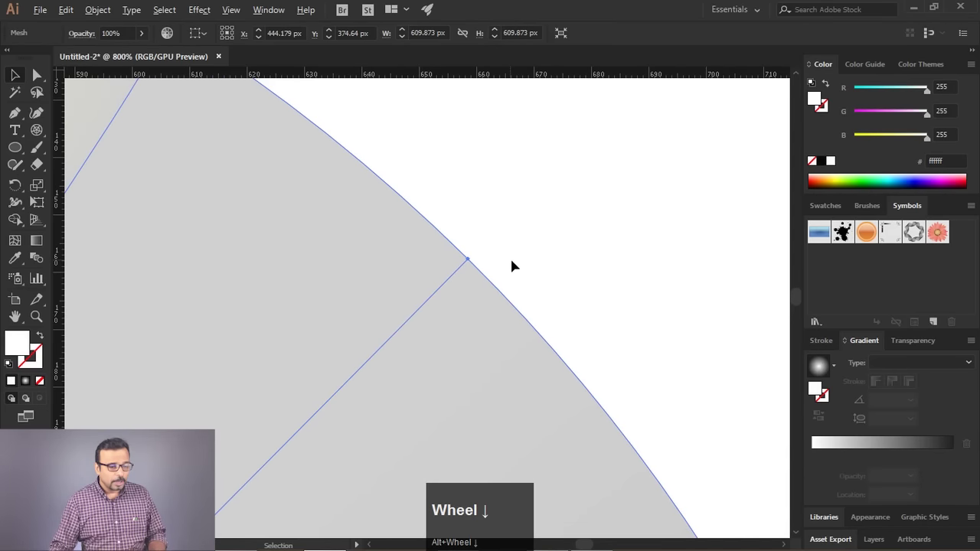
scroll("down", 3)
scroll("down", 3)
scroll("up", 3)
scroll("down", 3)
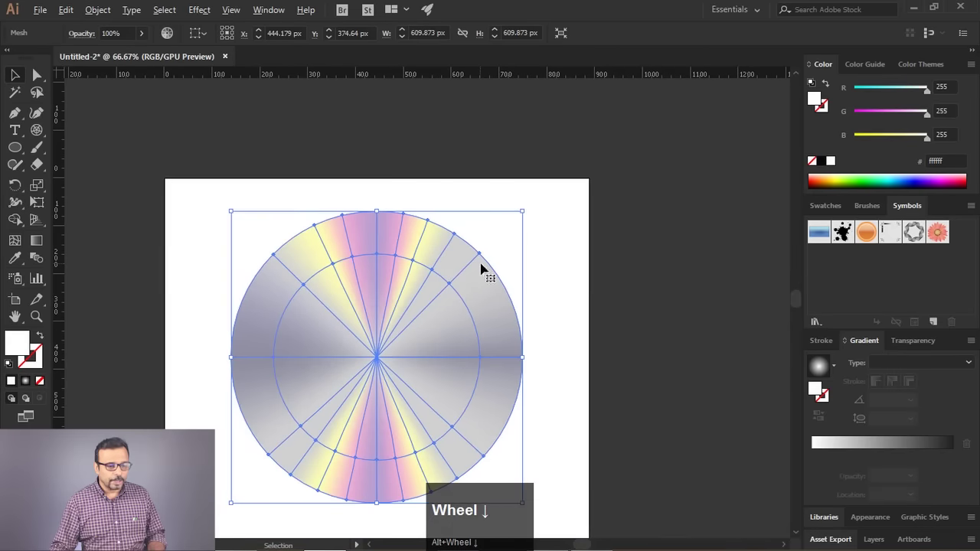
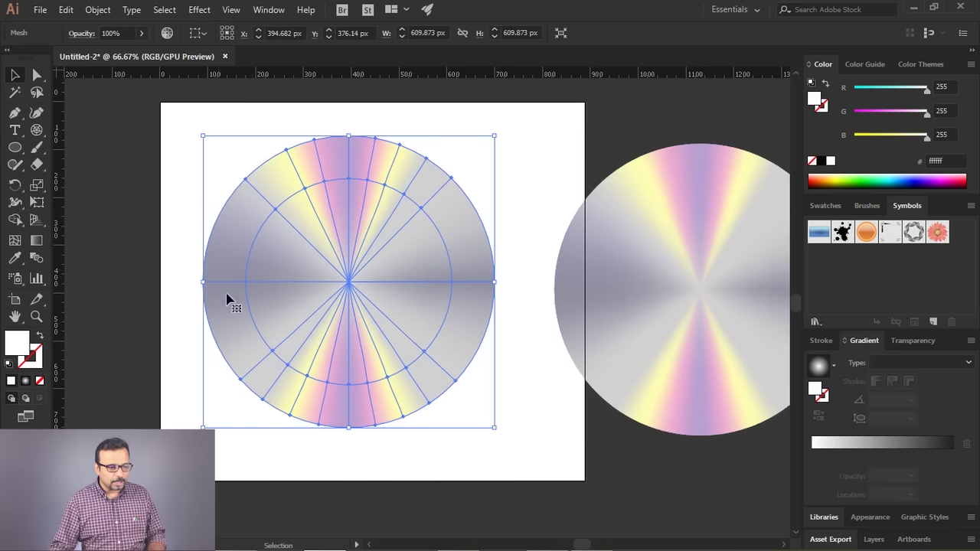
left_click(415, 325)
key("ctrl+z")
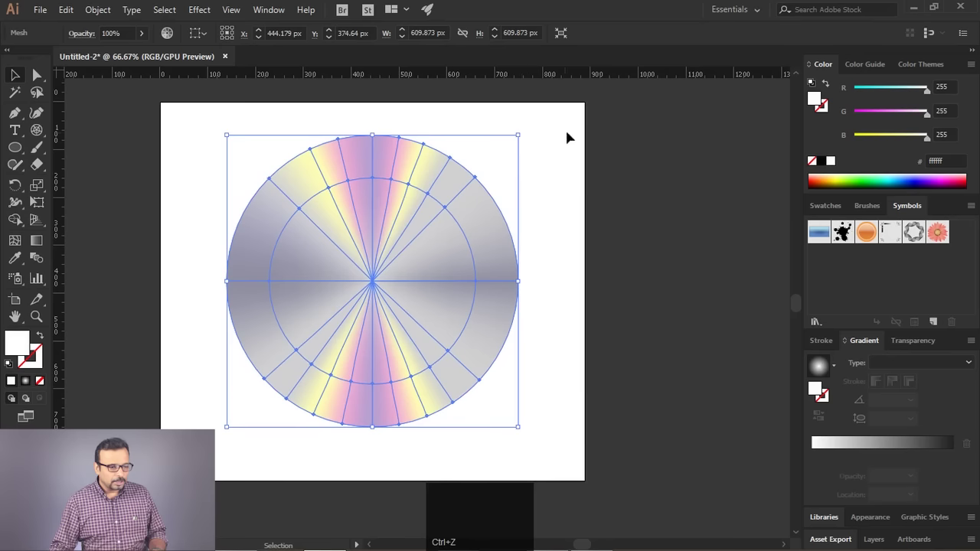
left_click_drag(561, 148, 405, 32)
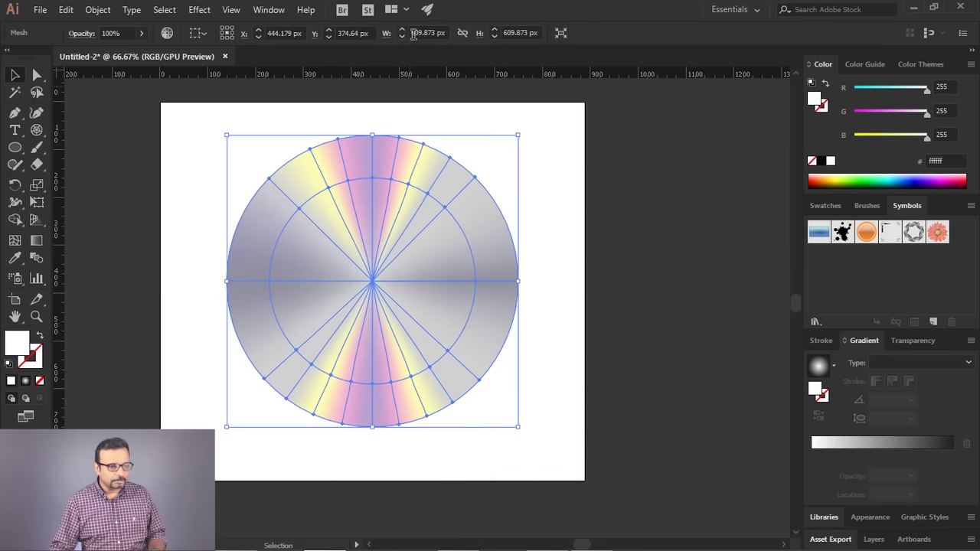
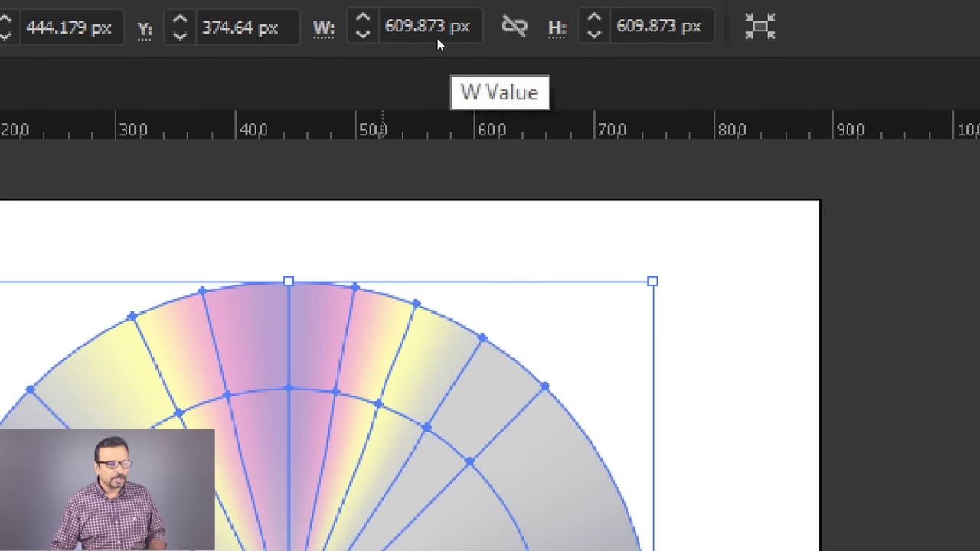
Enter 610 in the linked W field so the mesh disc measures 610 by 610 px
scroll("down", 3)
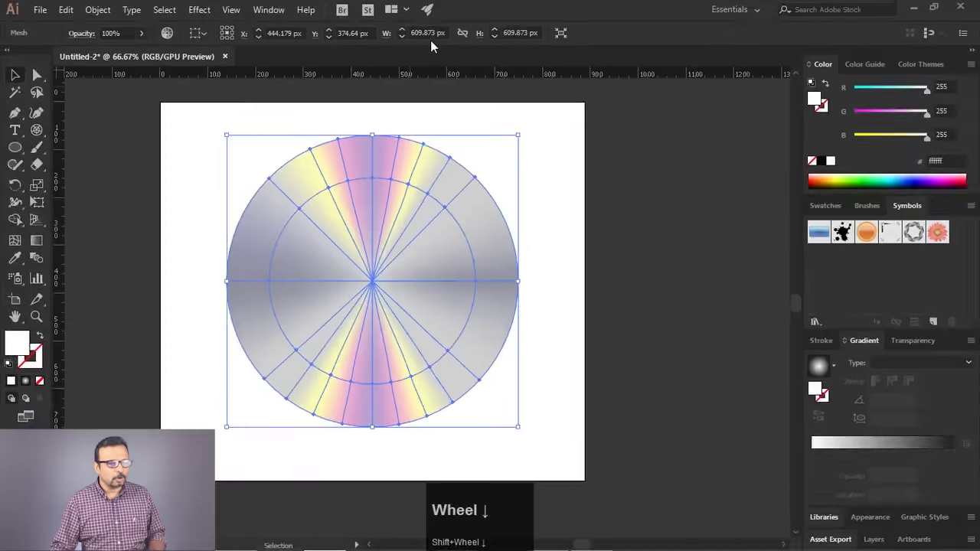
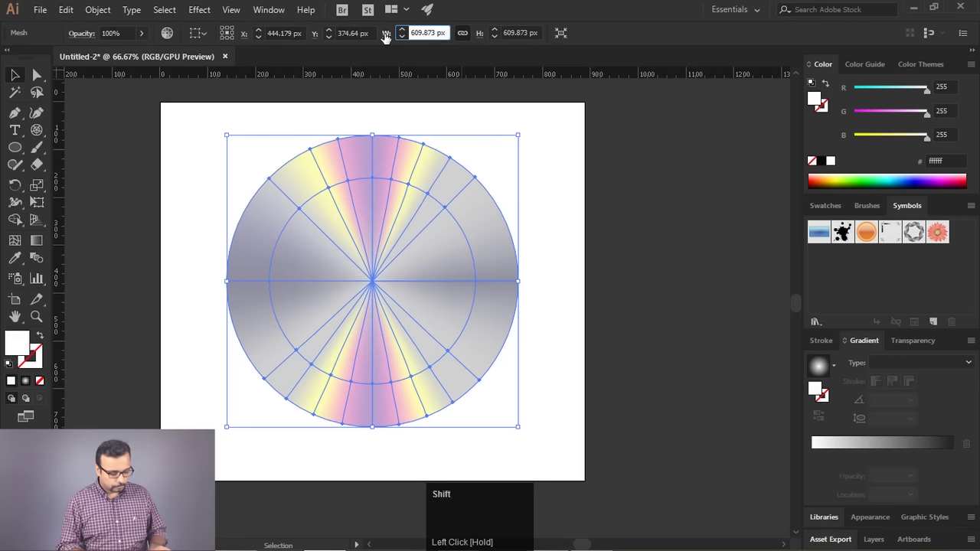
key("ctrl+a")
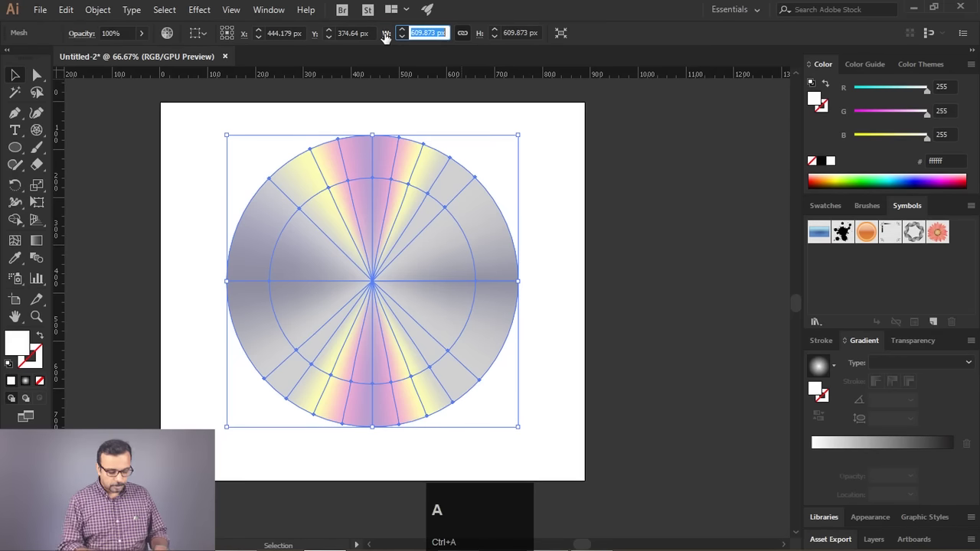
type("610")
key("Return")
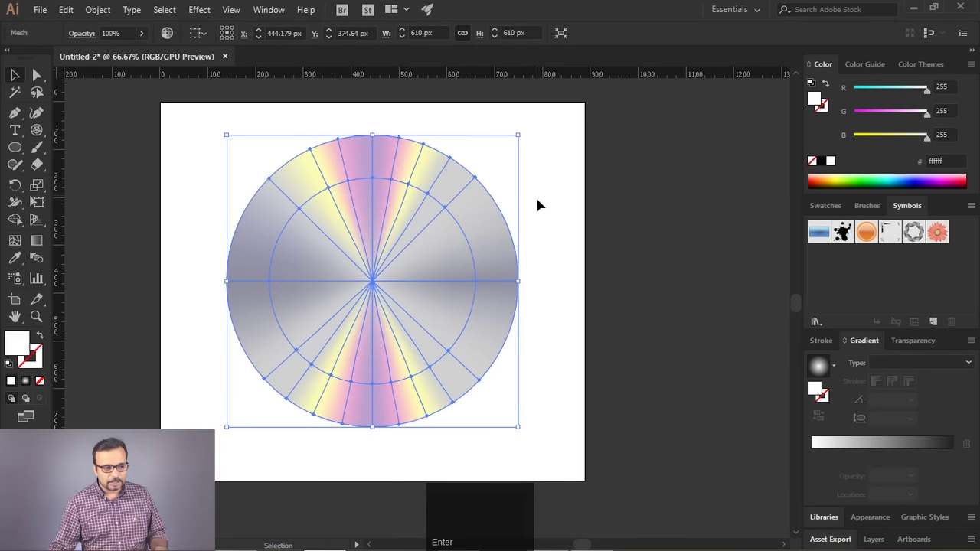
left_click(554, 201)
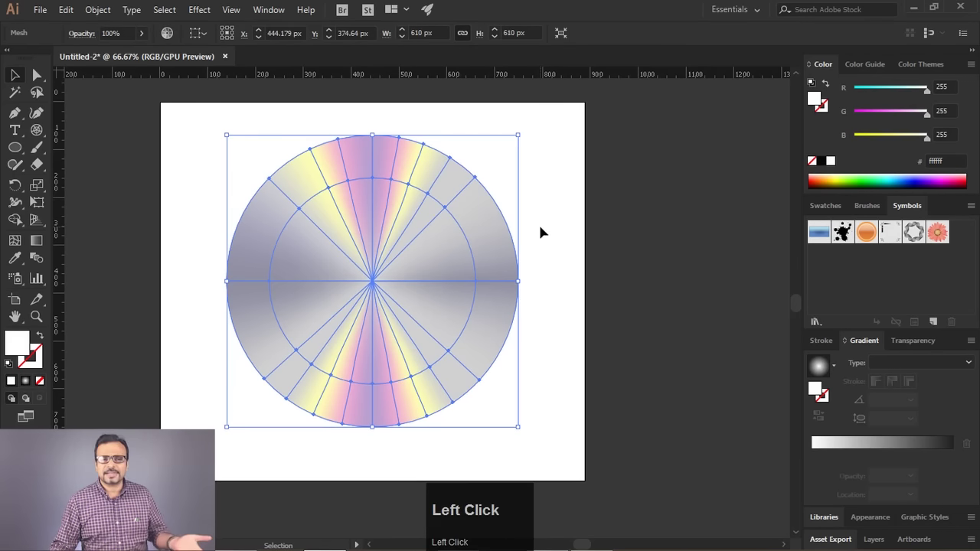
left_click(422, 210)
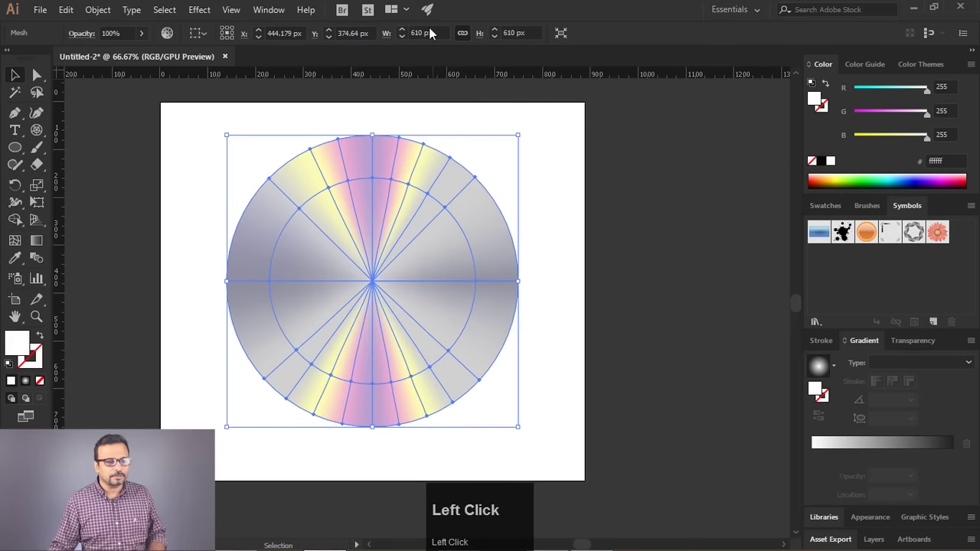
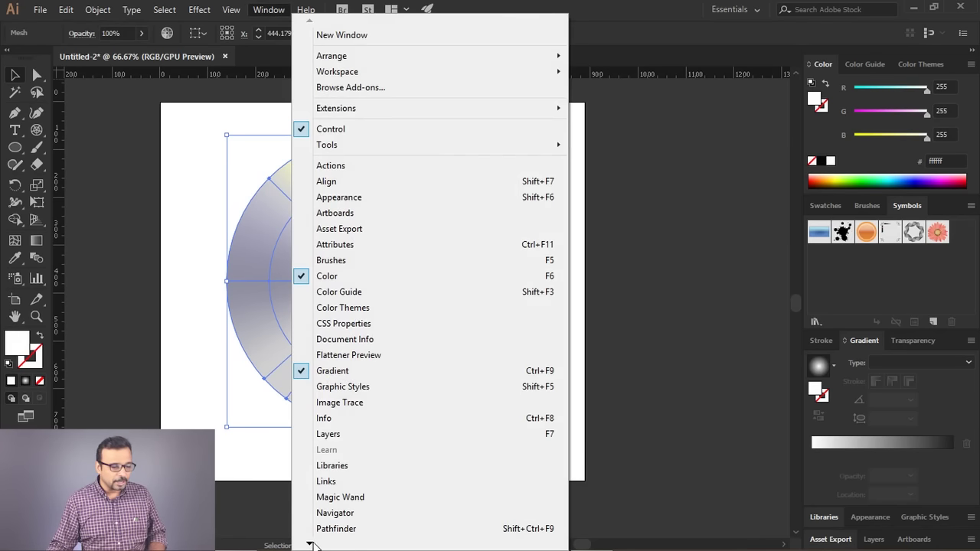
Bring up the Transform panel and size the new white circle to exactly 610 px
key("ctrl+F10")
key("ctrl+shift+F11")
key("shift+F8")
key("ctrl+shift+F10")
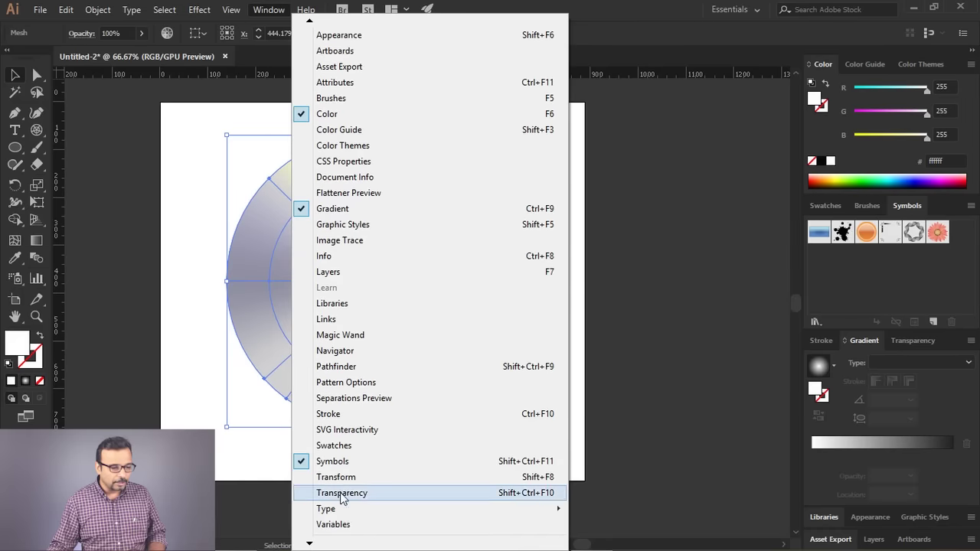
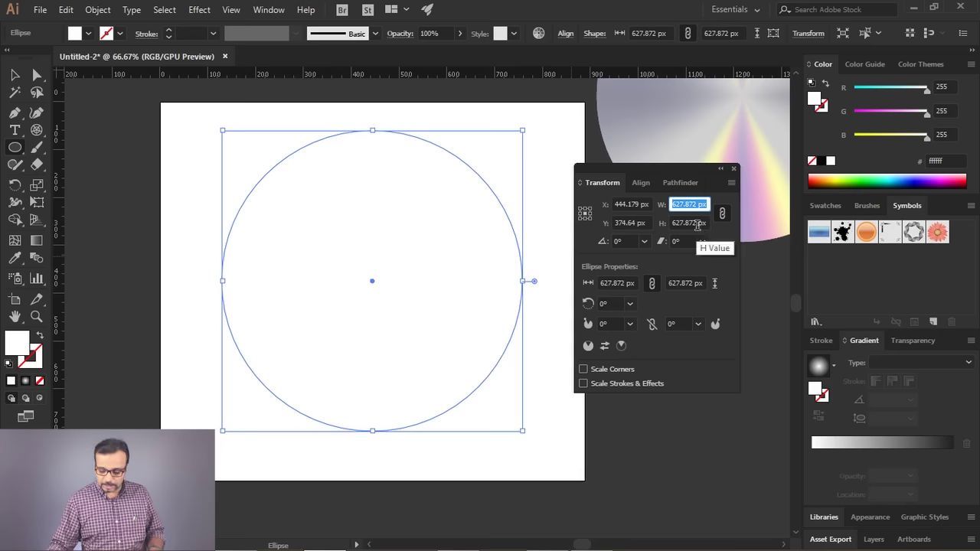
type("61610")
key("Return")
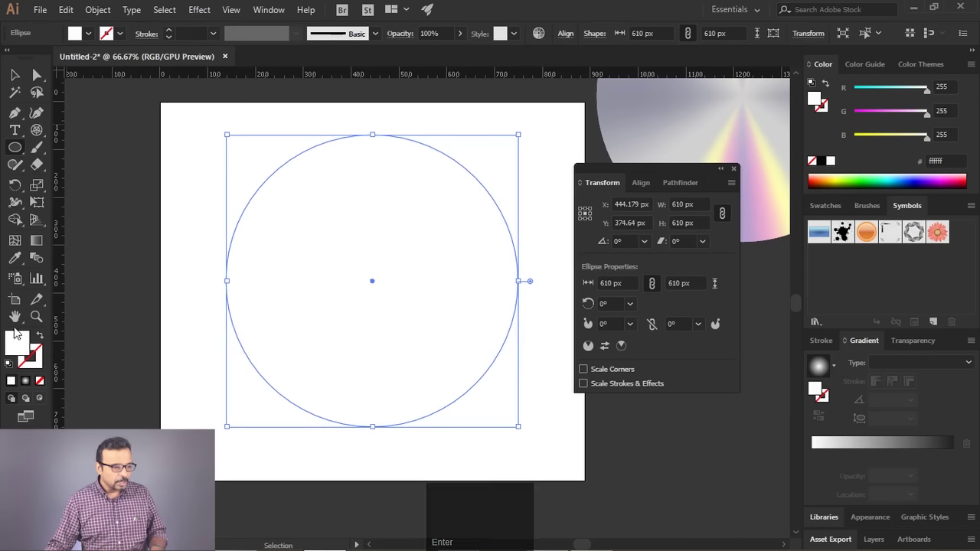
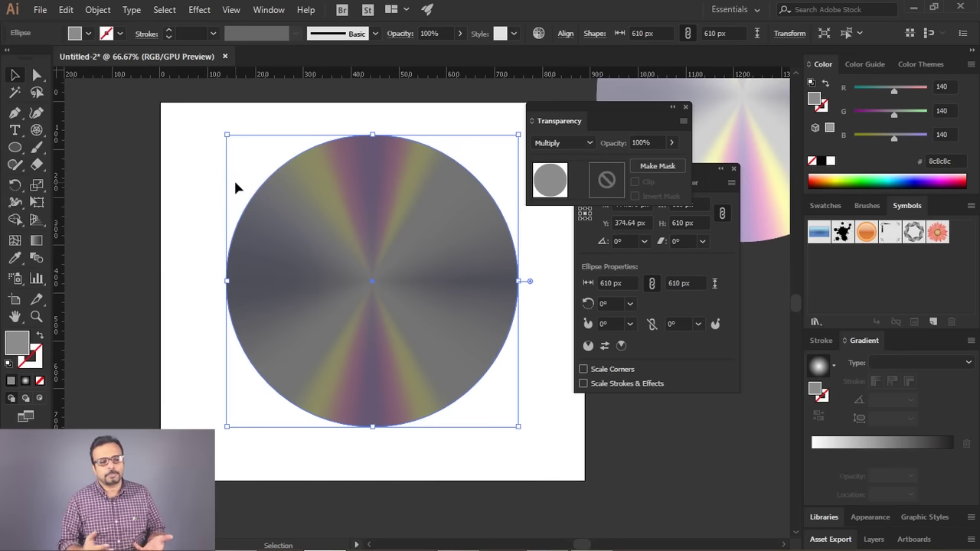
Blend the grey covering circle in Screen mode so the rays show through softly
left_click(575, 153)
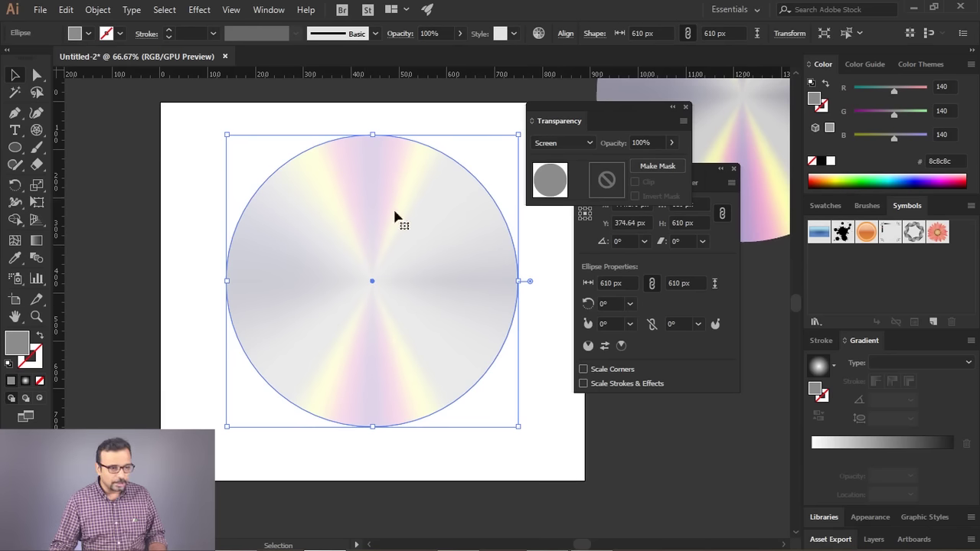
left_click(577, 148)
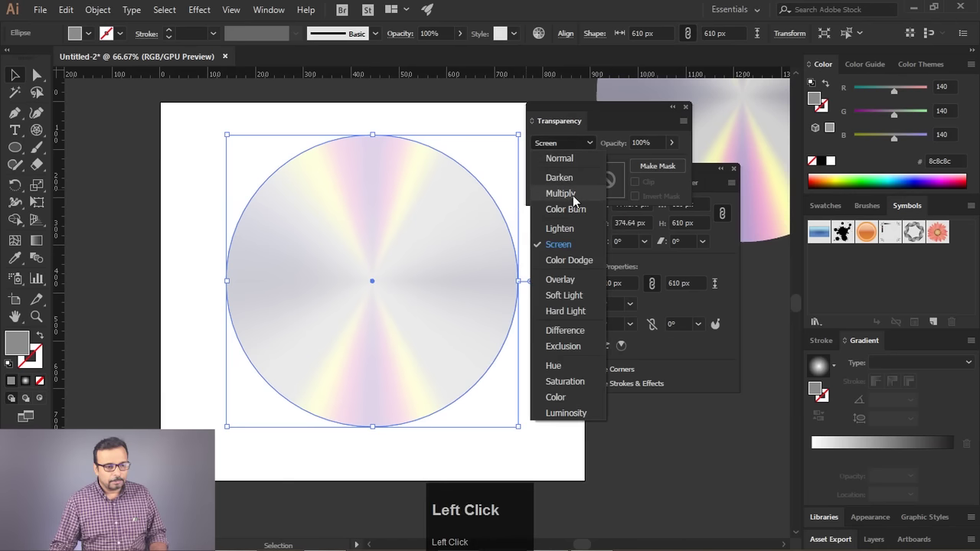
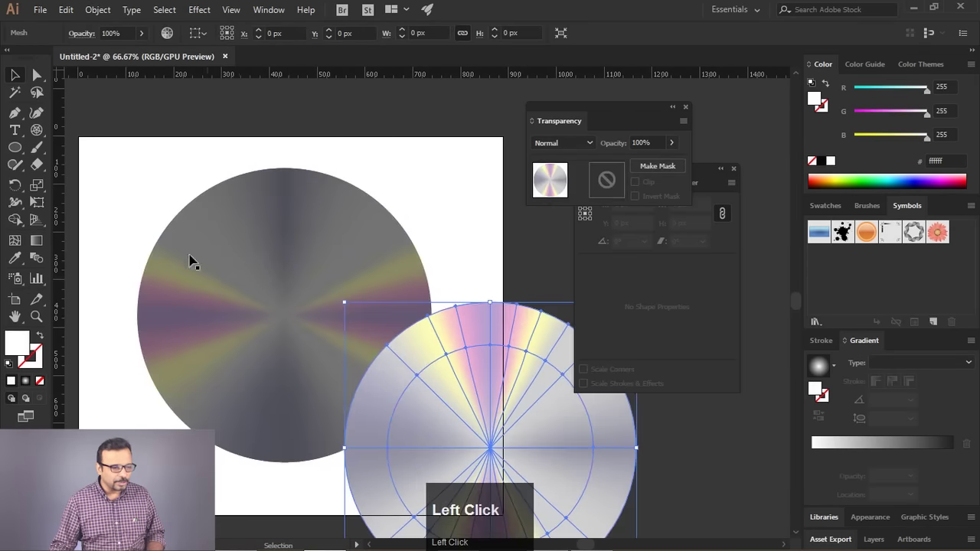
Undo the accidental move of the rays and deselect all artwork
left_click(420, 332)
key("ctrl+z")
left_click(462, 231)
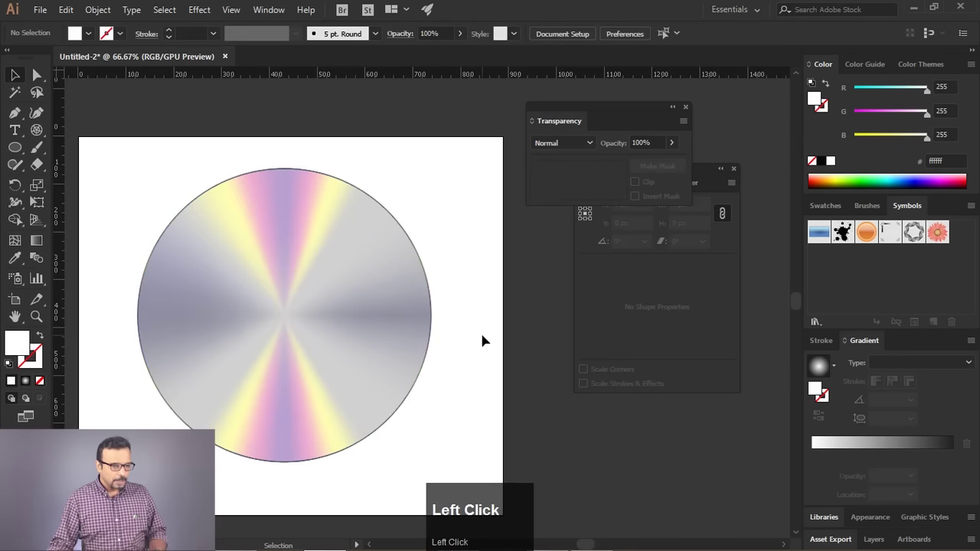
key("space")
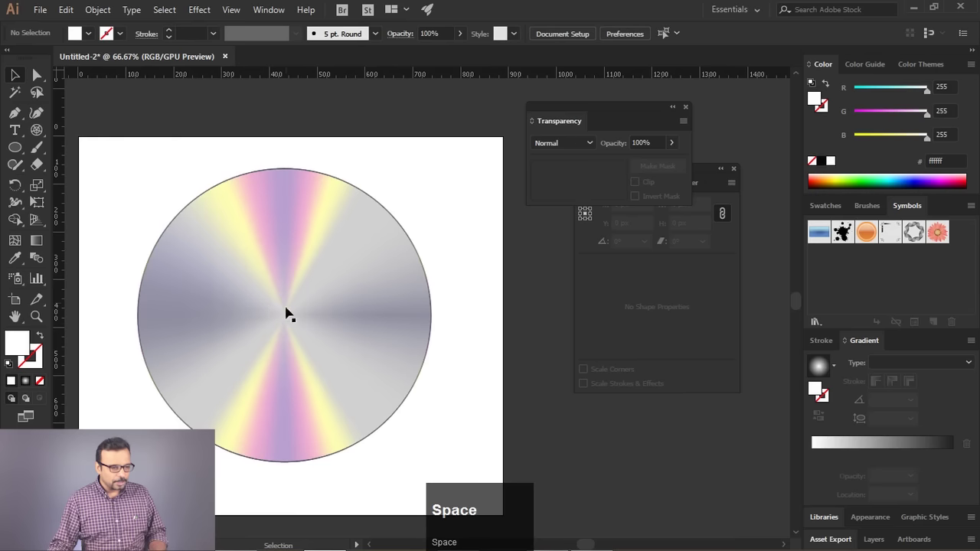
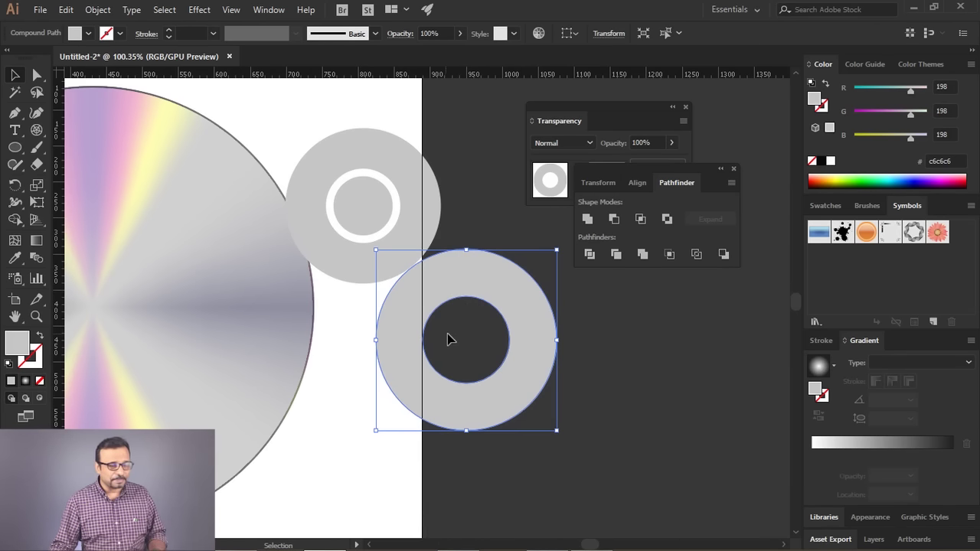
Switch to the Direct Selection tool to edit the hub's path points
key("a")
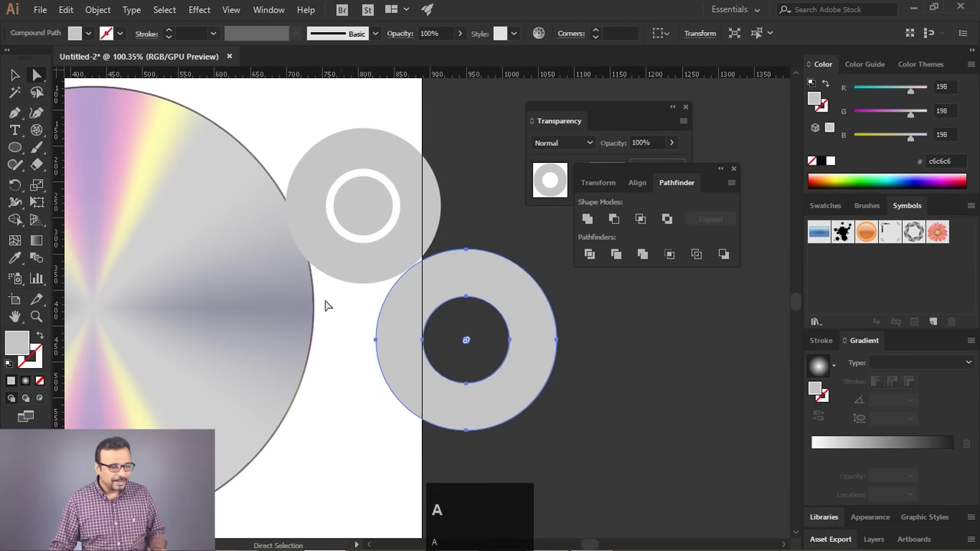
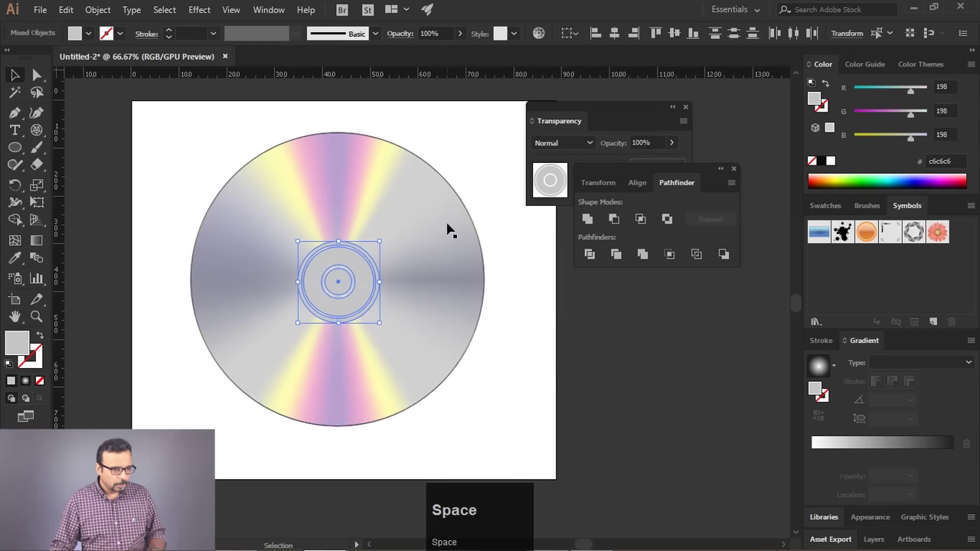
Select the hub rings on the disc and tone them a lighter grey
left_click_drag(456, 144, 638, 189)
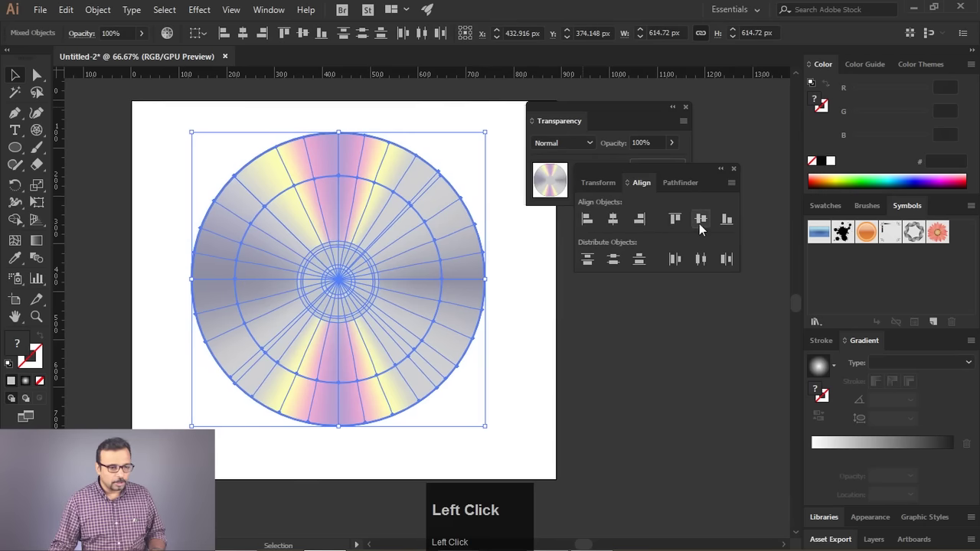
scroll("up", 3)
scroll("down", 3)
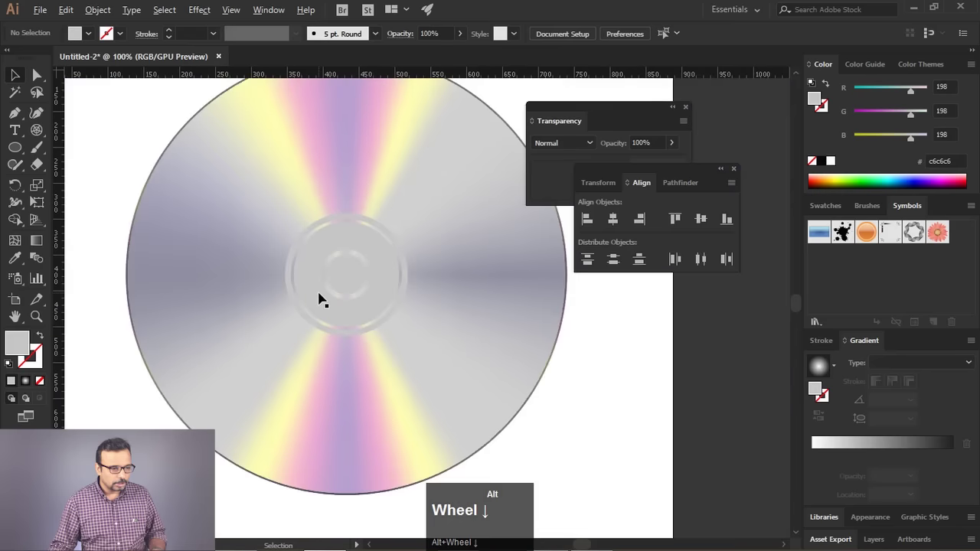
left_click(350, 266)
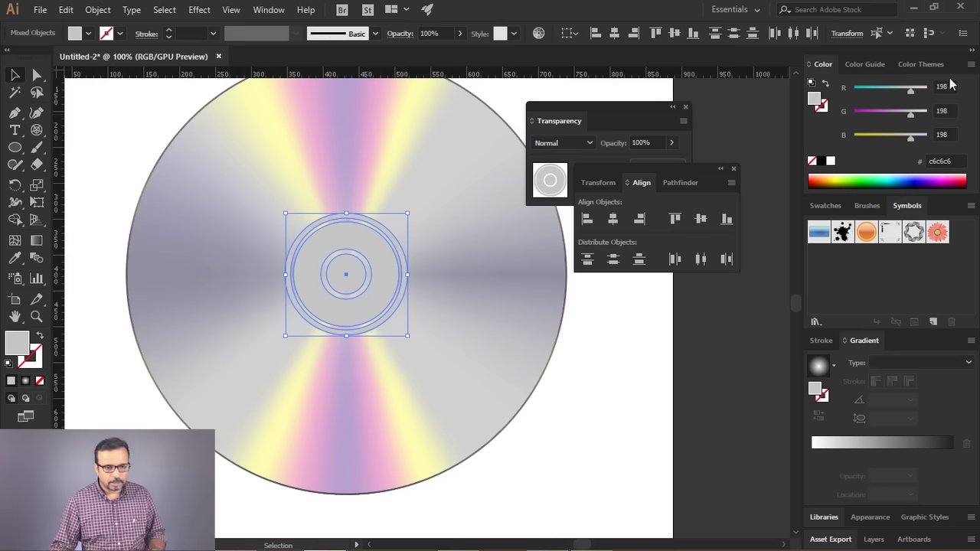
left_click_drag(970, 74, 661, 417)
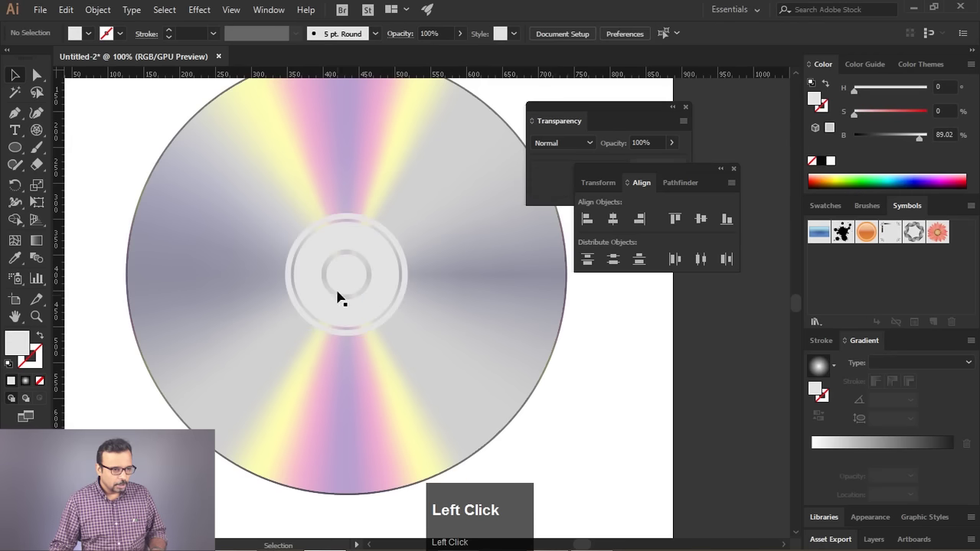
Adjust the innermost hub circle, then deselect the artwork
scroll("up", 3)
scroll("down", 3)
scroll("up", 3)
left_click(371, 288)
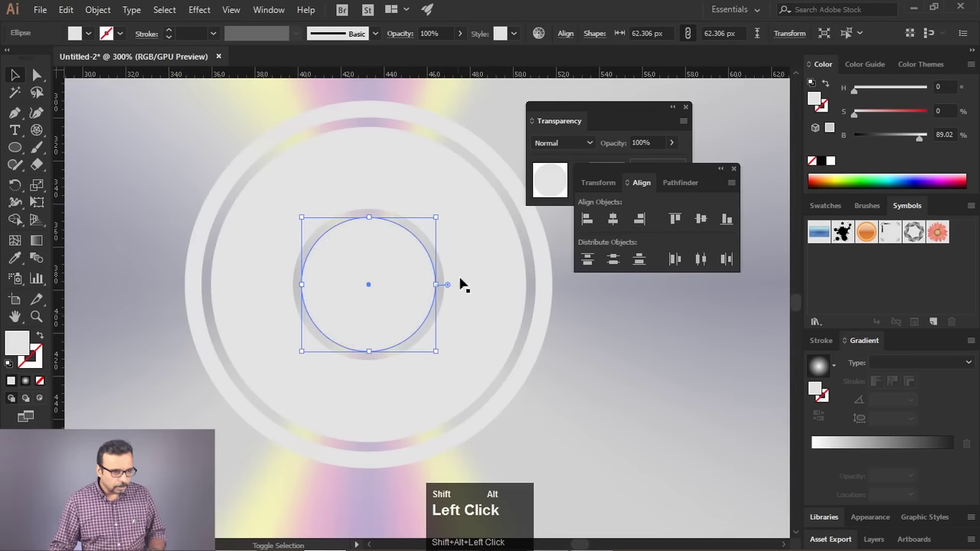
scroll("down", 3)
left_click(572, 355)
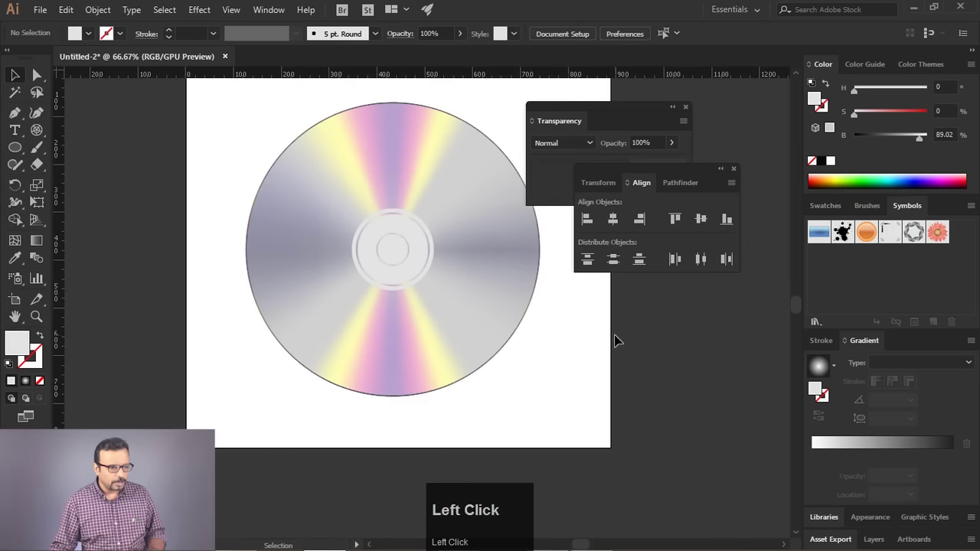
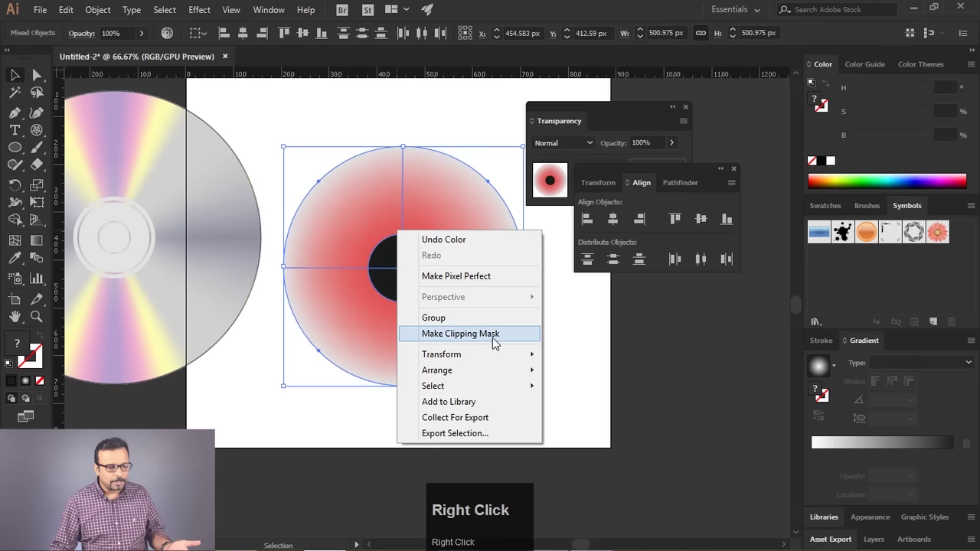
Dismiss the Object menu and delete the dark centre circle from the red gradient circle
left_click(688, 189)
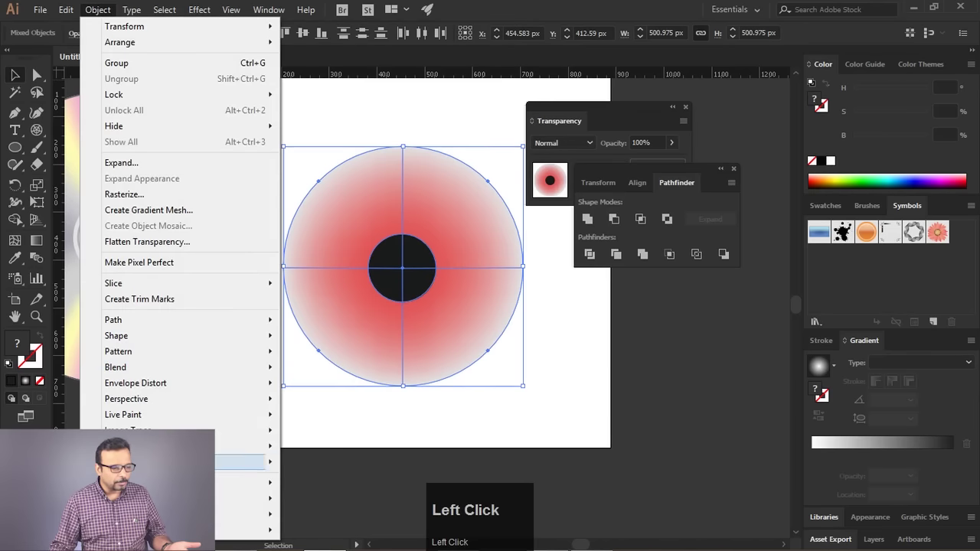
left_click(328, 505)
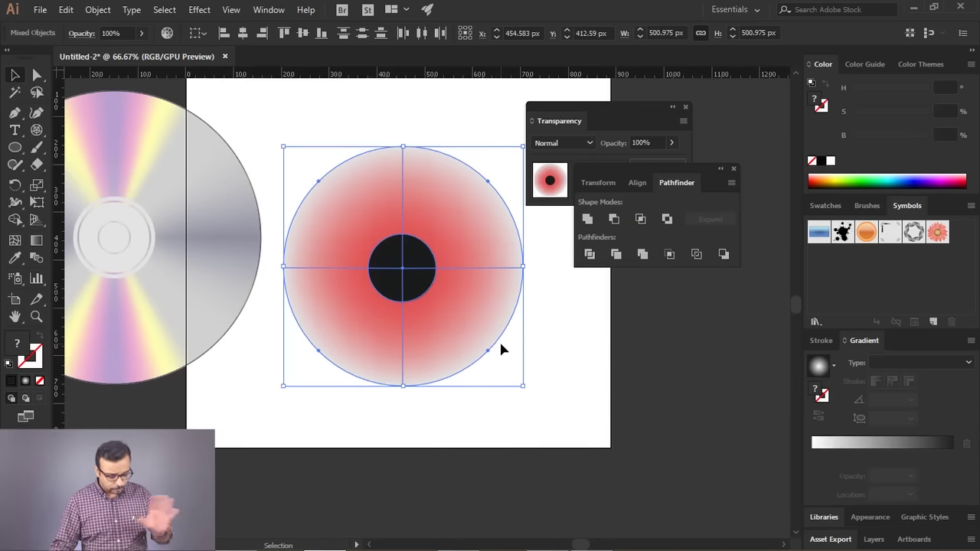
left_click(576, 385)
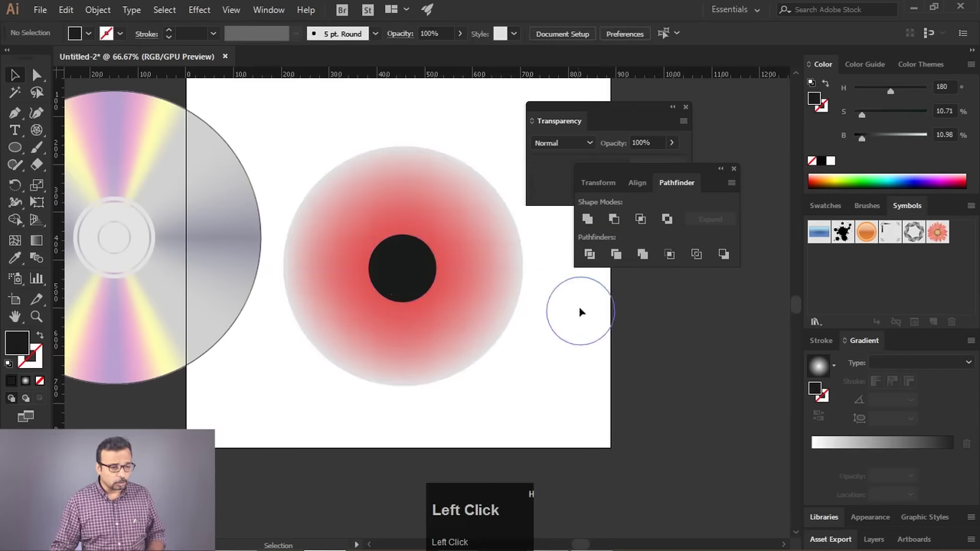
key("Delete")
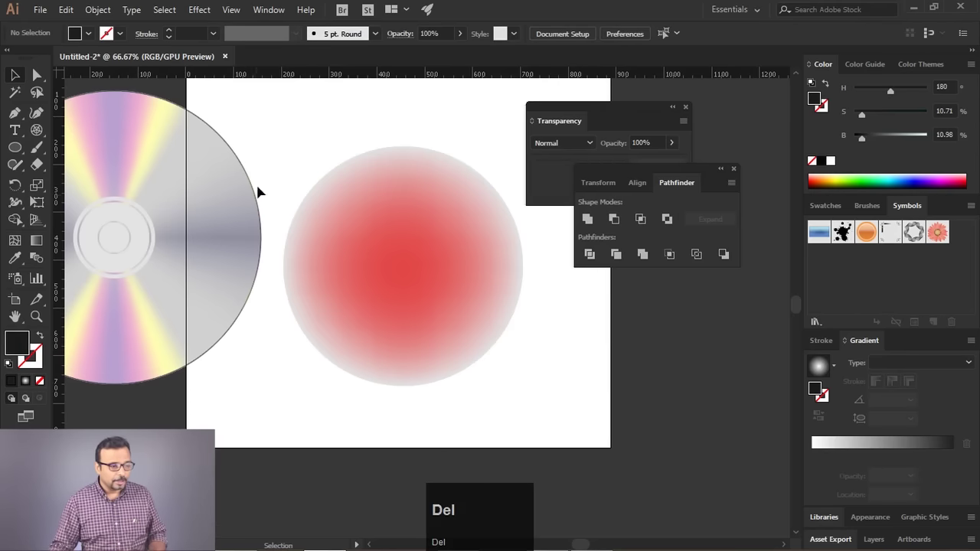
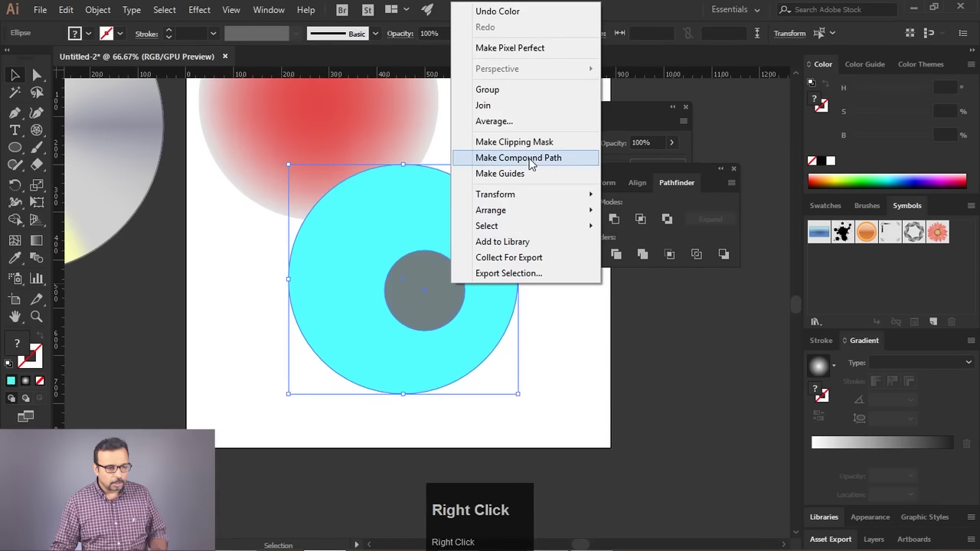
Make the two circles a compound path and clip the red circle into a hollow ring
left_click(684, 170)
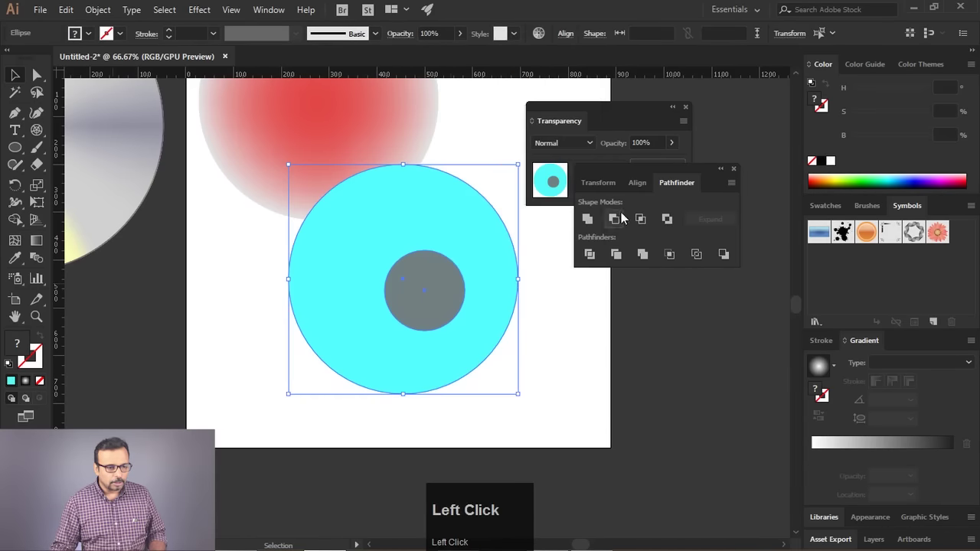
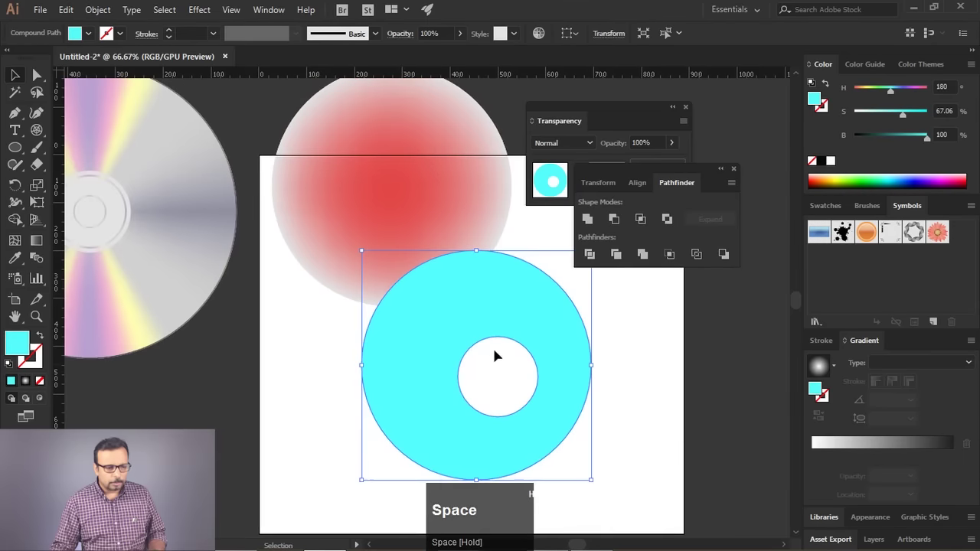
left_click_drag(387, 208, 445, 239)
right_click(444, 239)
left_click_drag(495, 348, 447, 402)
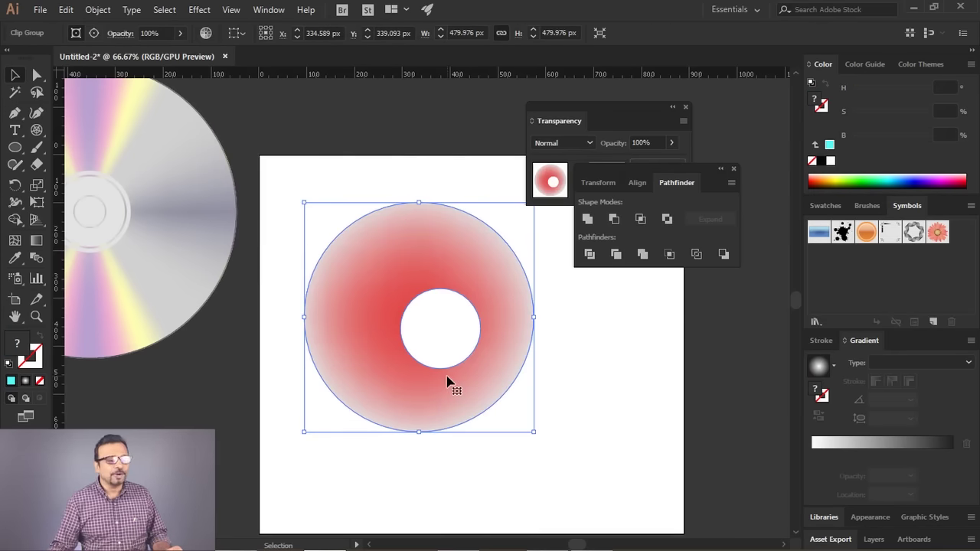
Delete the clipped red ring and move the CD back over the artboard
left_click(343, 315)
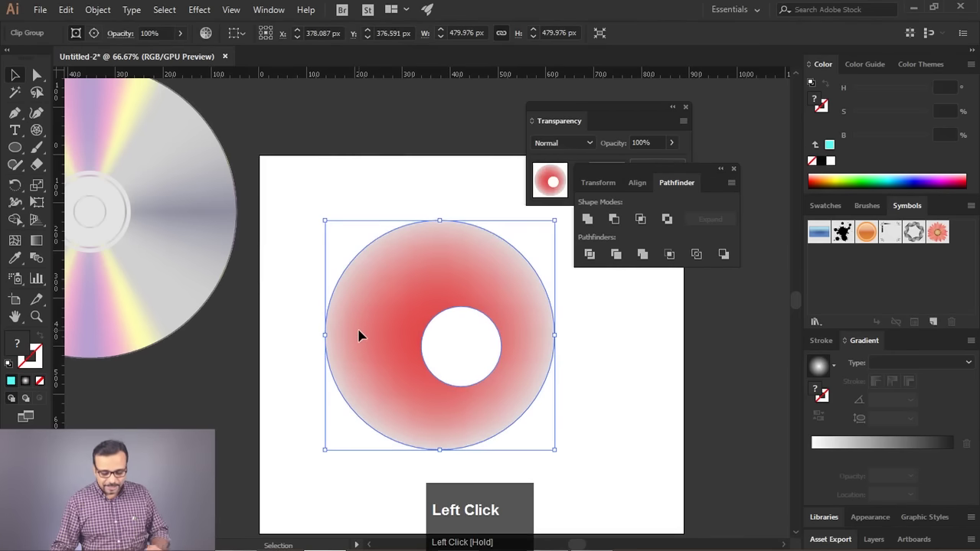
key("Delete")
left_click_drag(284, 144, 588, 365)
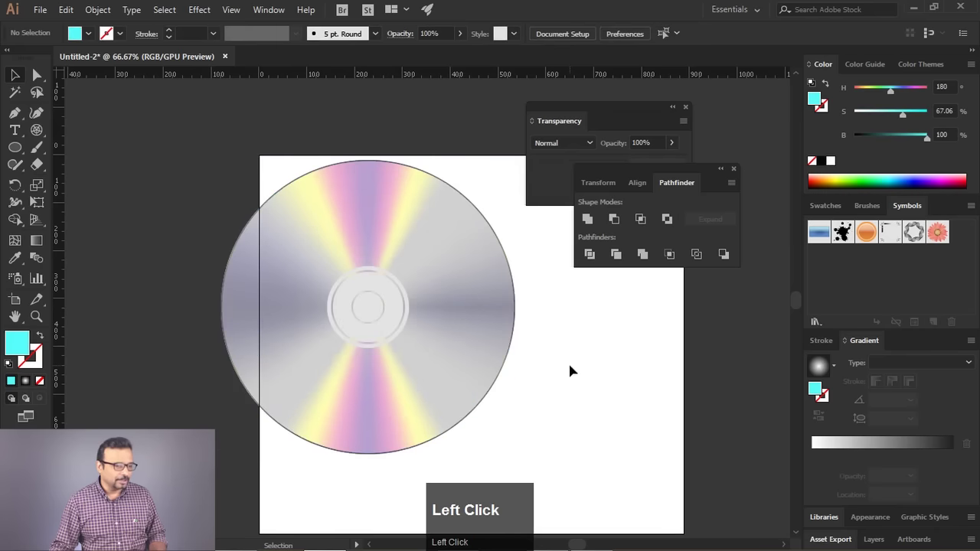
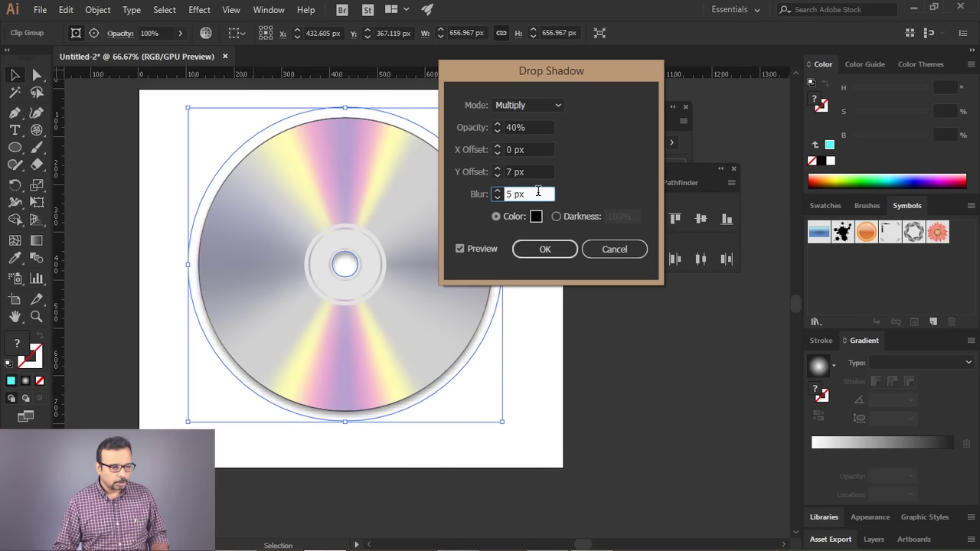
Apply the drop shadow with 11 px Y offset and 16 px blur
scroll("up", 3)
scroll("up", 3)
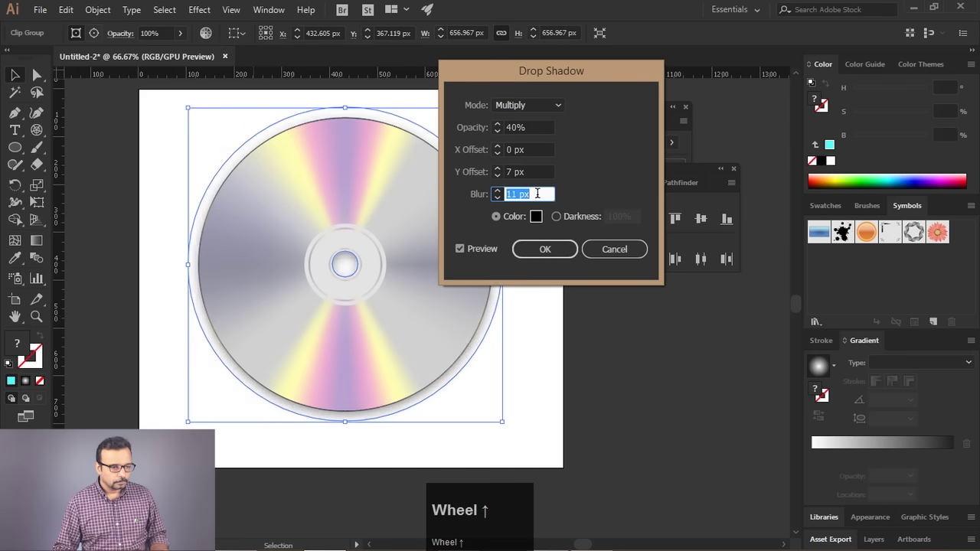
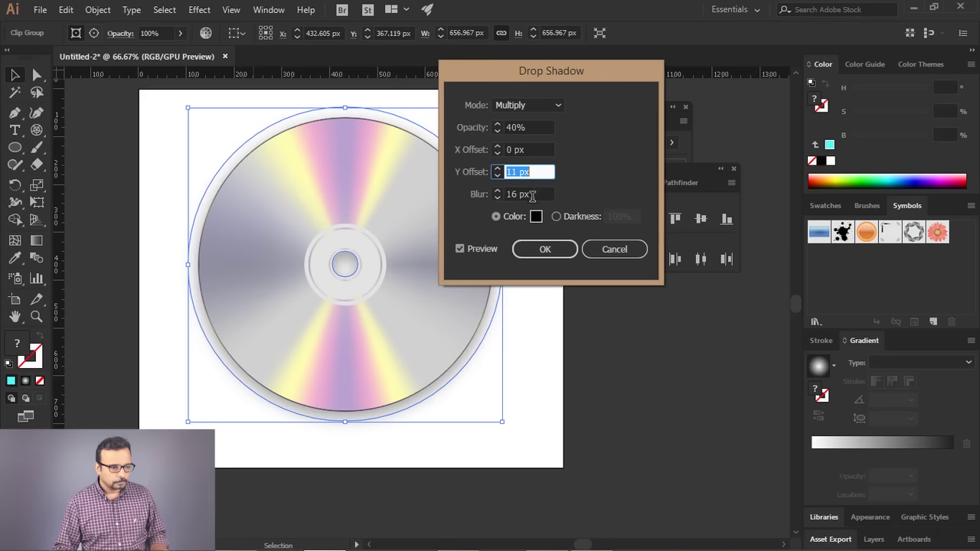
left_click(561, 259)
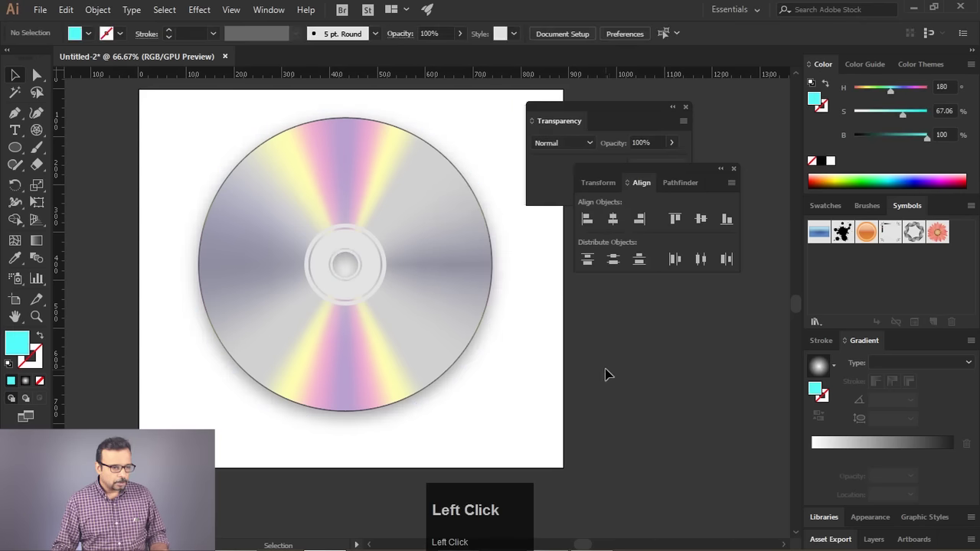
Zoom in and out to check the teal background shows through the centre hole
scroll("up", 3)
scroll("down", 3)
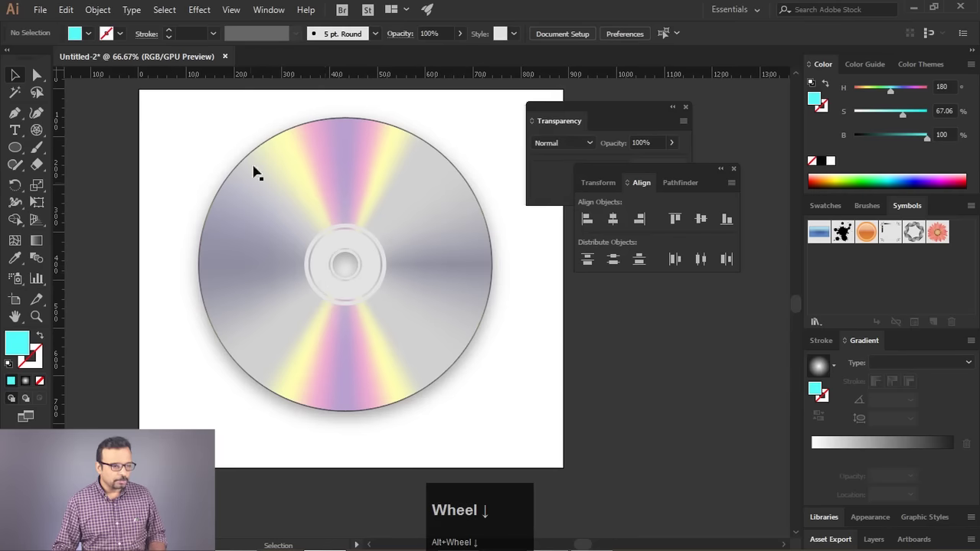
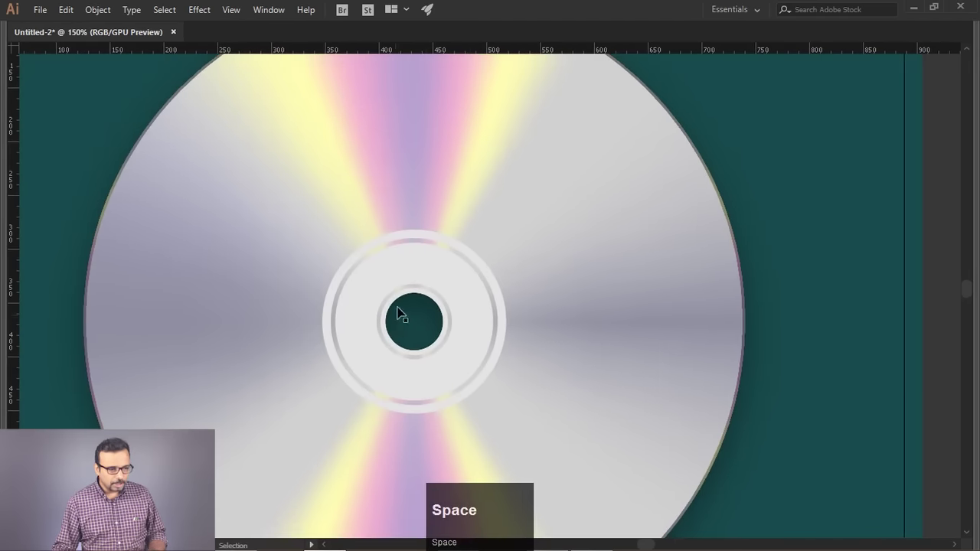
scroll("down", 3)
scroll("up", 3)
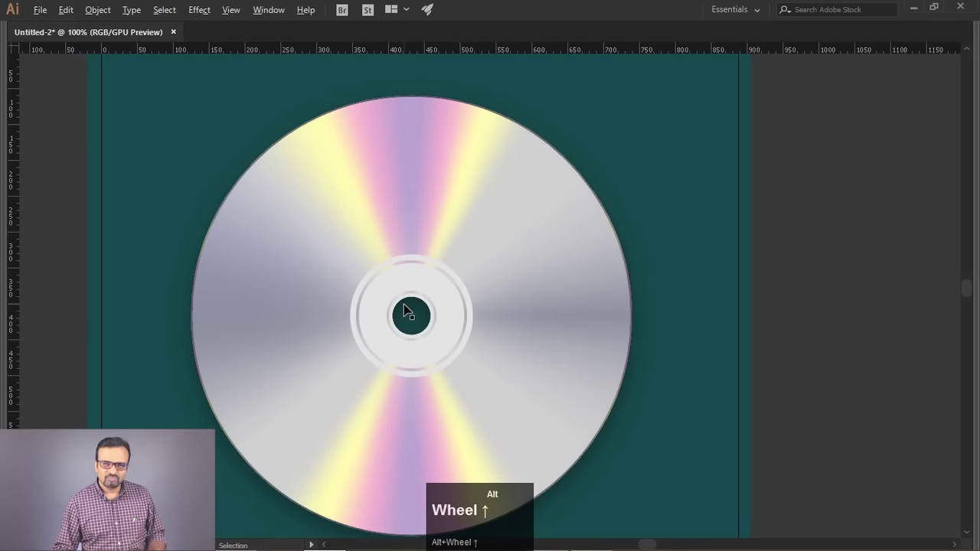